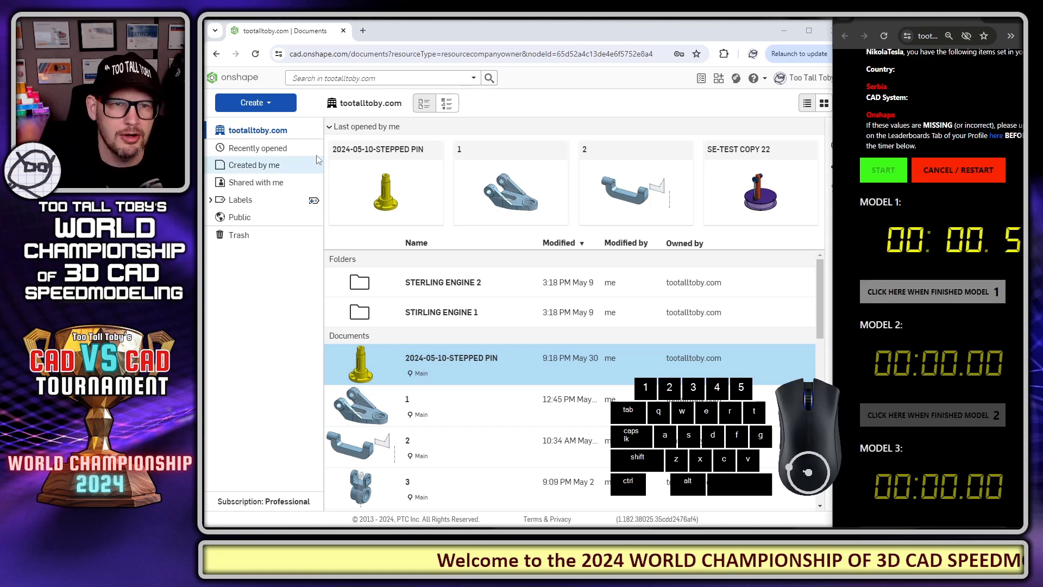
- Create a new blank Onshape document for model 01 from the Create menu
left_click(271, 108)
left_click(265, 128)
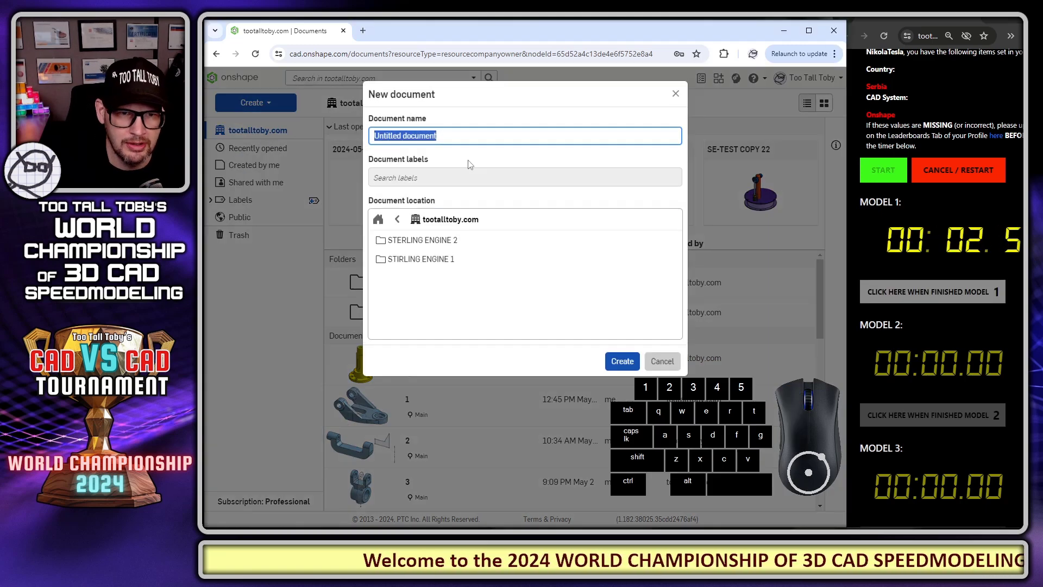
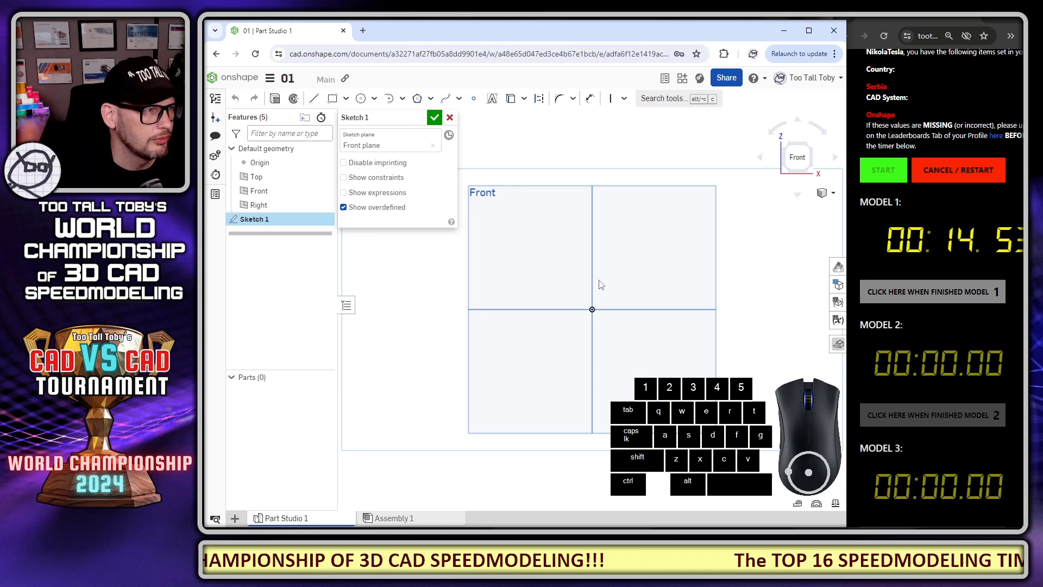
- Sketch the concentric hub circles and angled filleted tab with 40, 145 and 15° dimensions
left_click_drag(673, 306, 593, 286)
key("s")
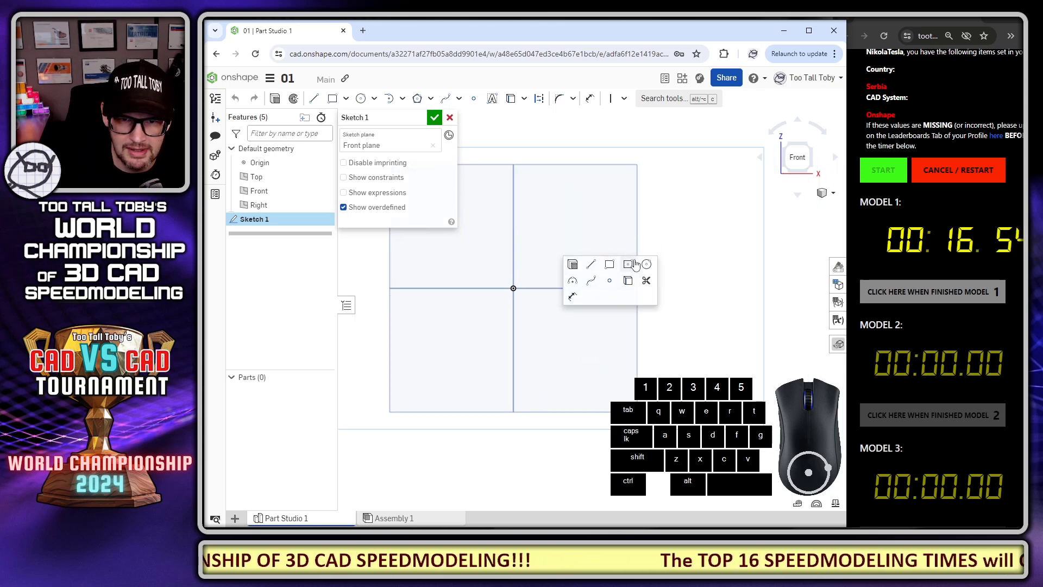
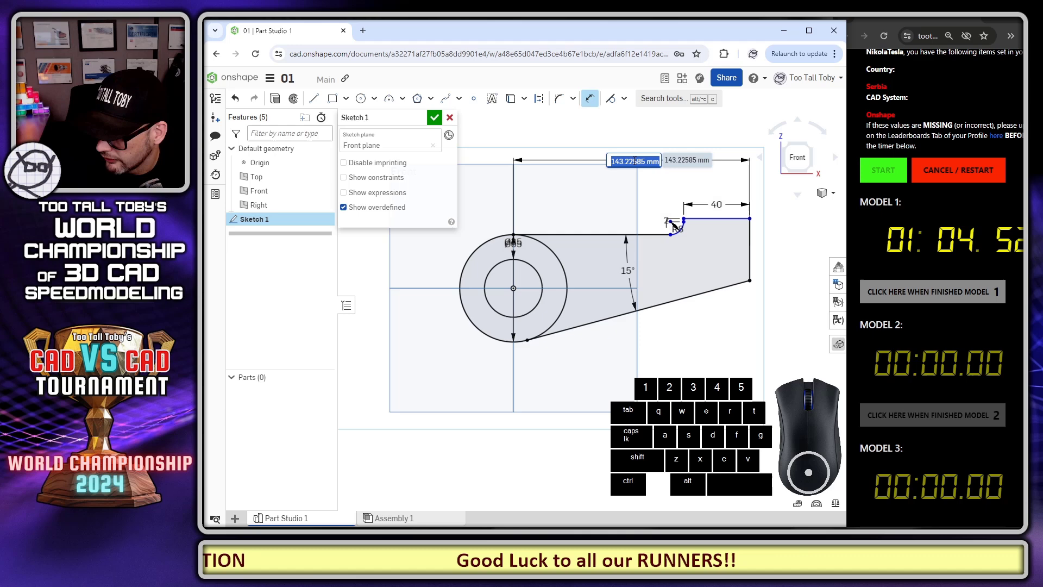
scroll("down", 3)
scroll("up", 3)
scroll("down", 3)
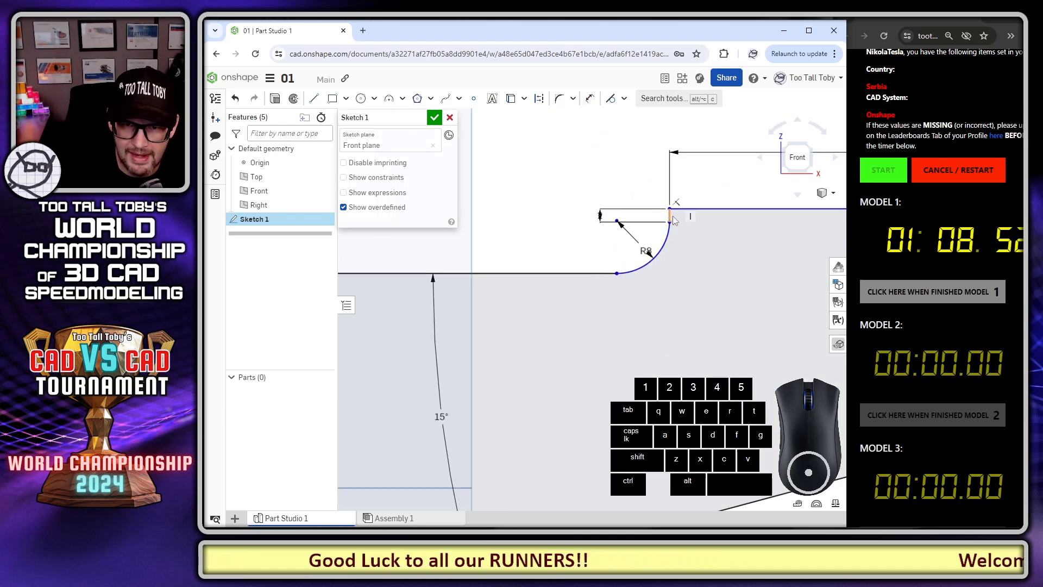
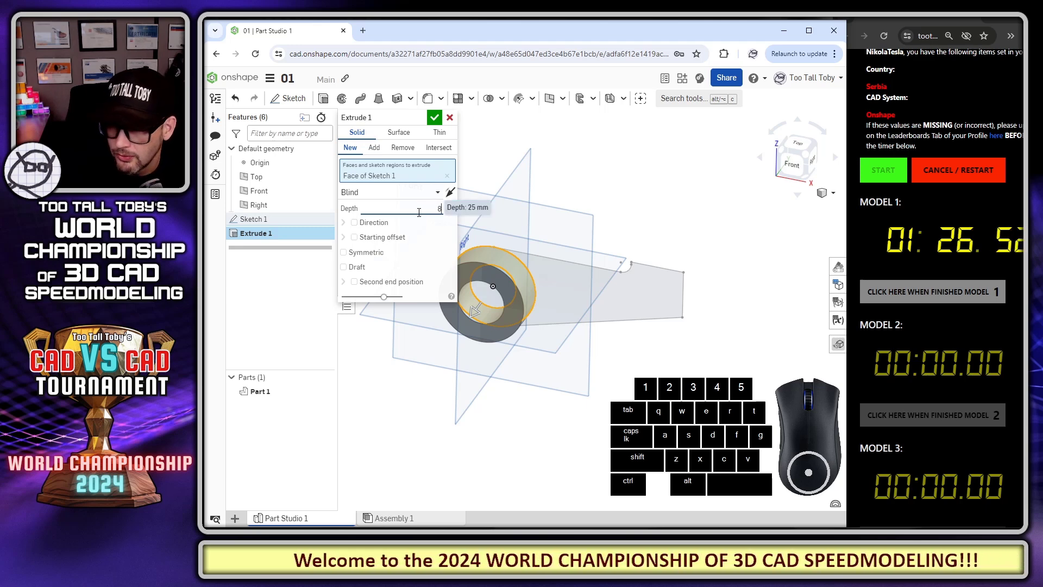
- Extrude the hub ring 25 mm and the tab arm, then begin Sketch 2 on the Front plane
key("Tab")
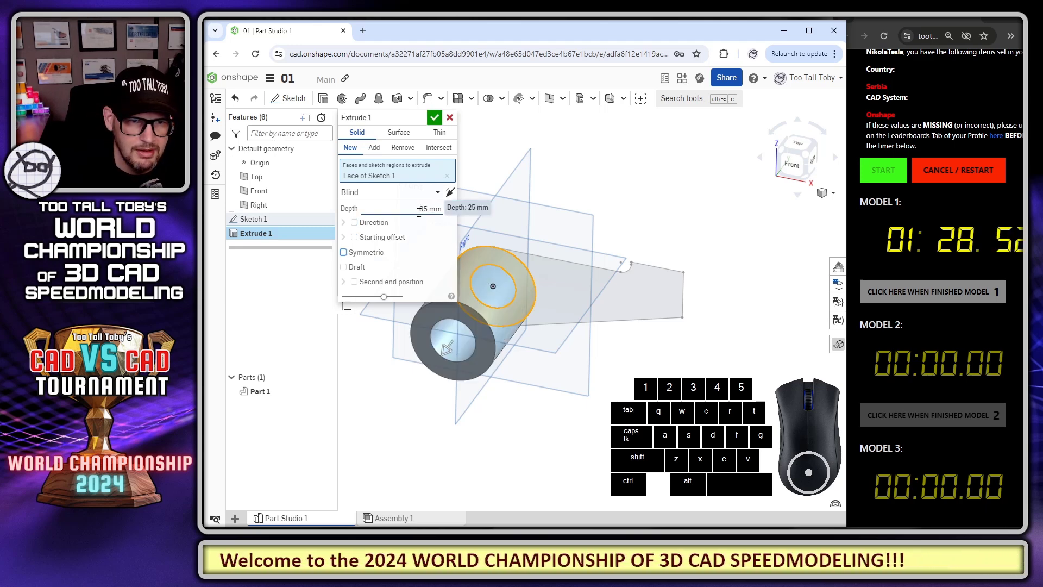
key("space")
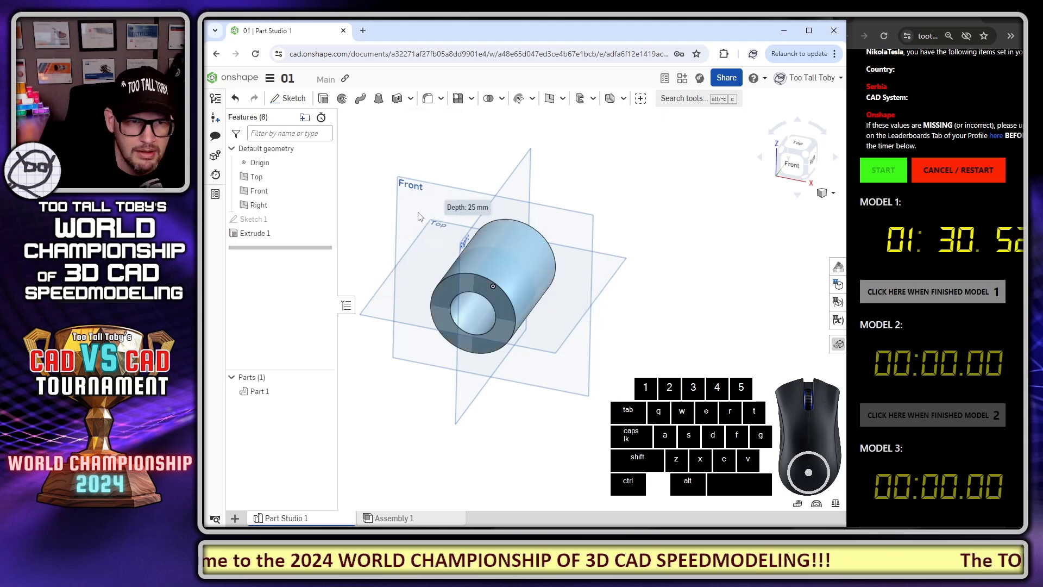
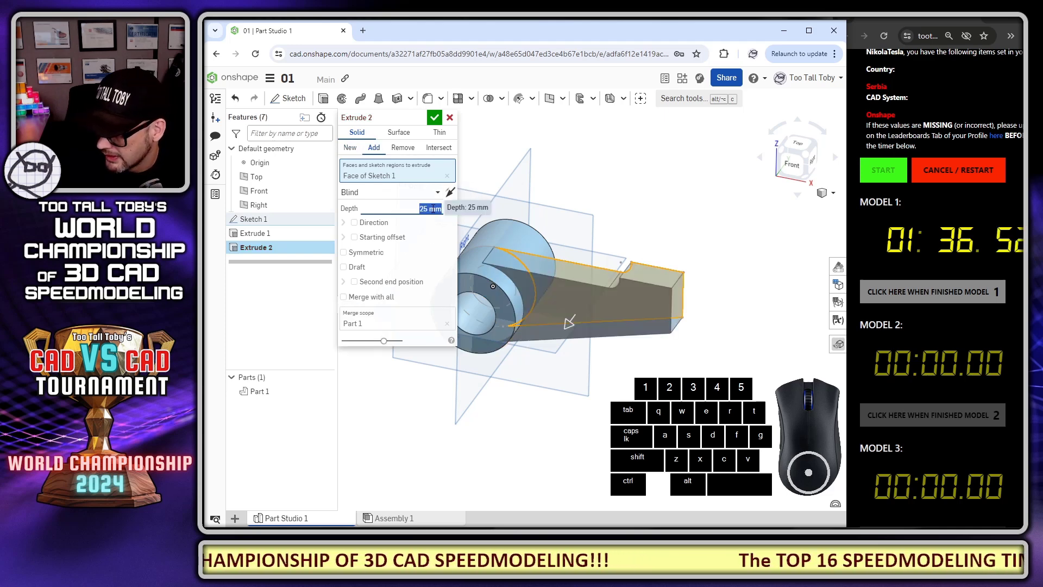
key("Tab")
key("Tab")
key("Tab")
key("space")
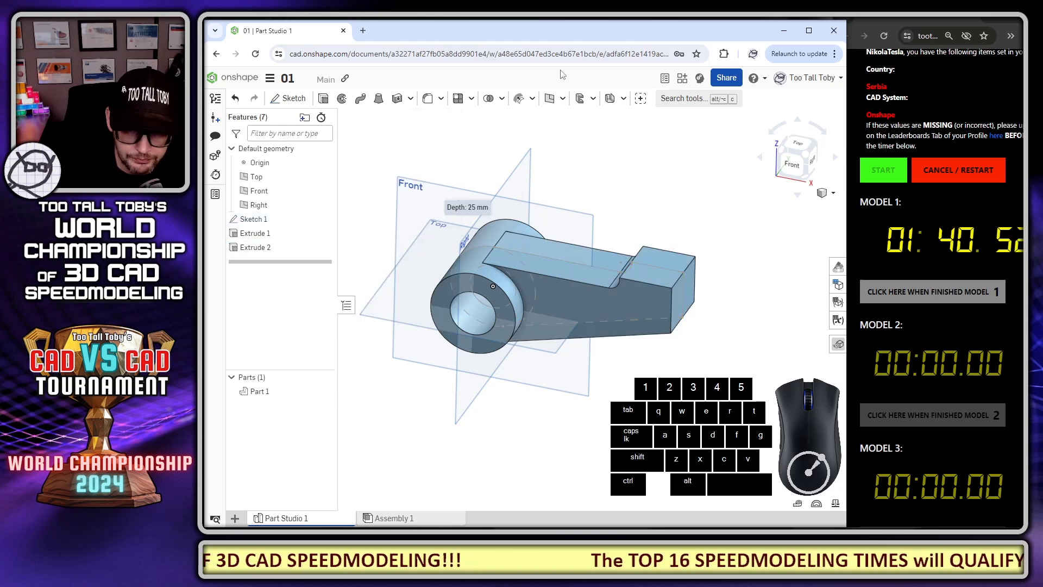
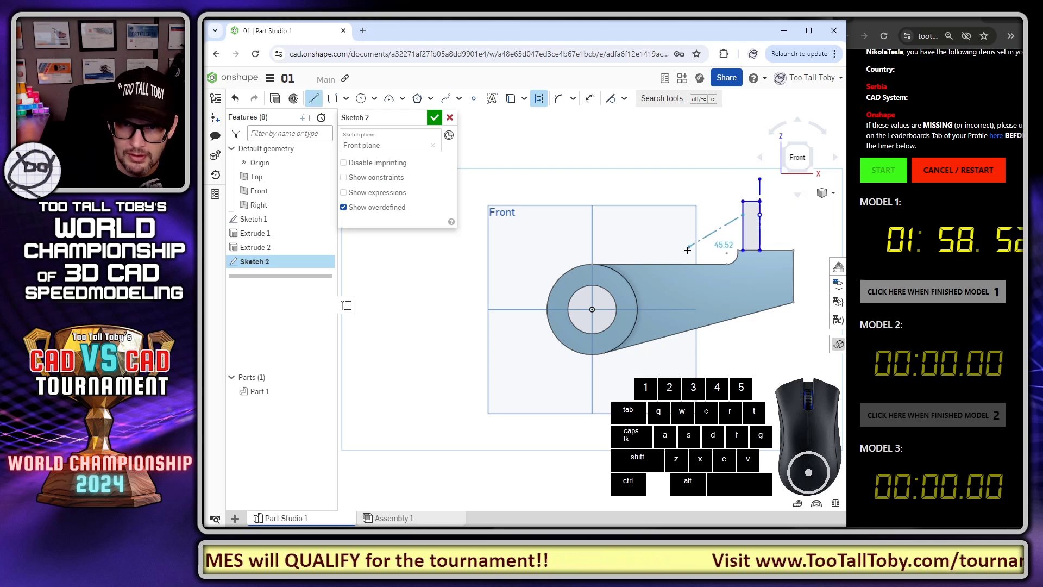
- Draw the boss rectangle and 40° rib line dimensioned 125, 60 and 75 mm, then finish Sketch 2
key("q")
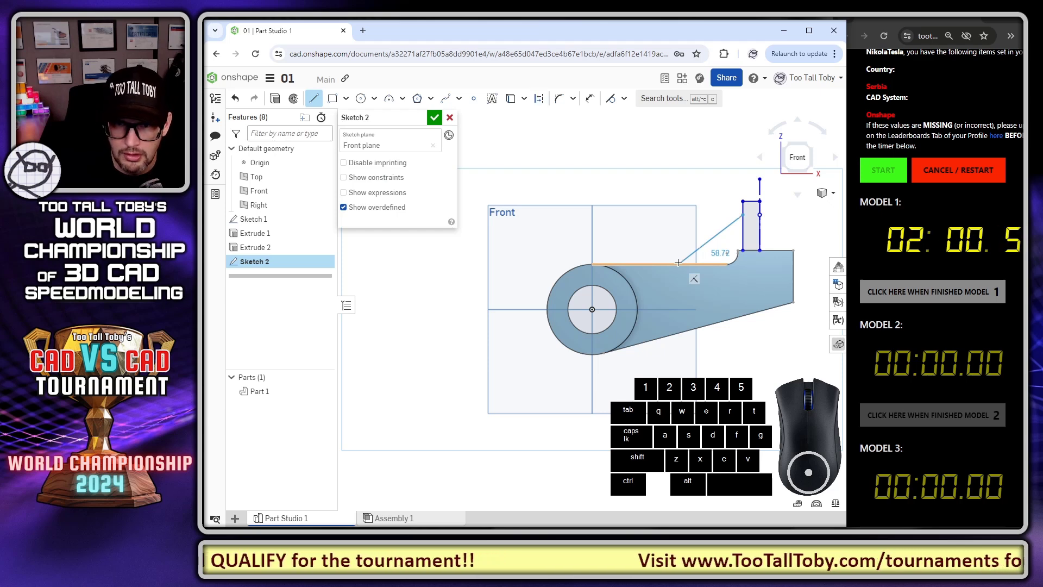
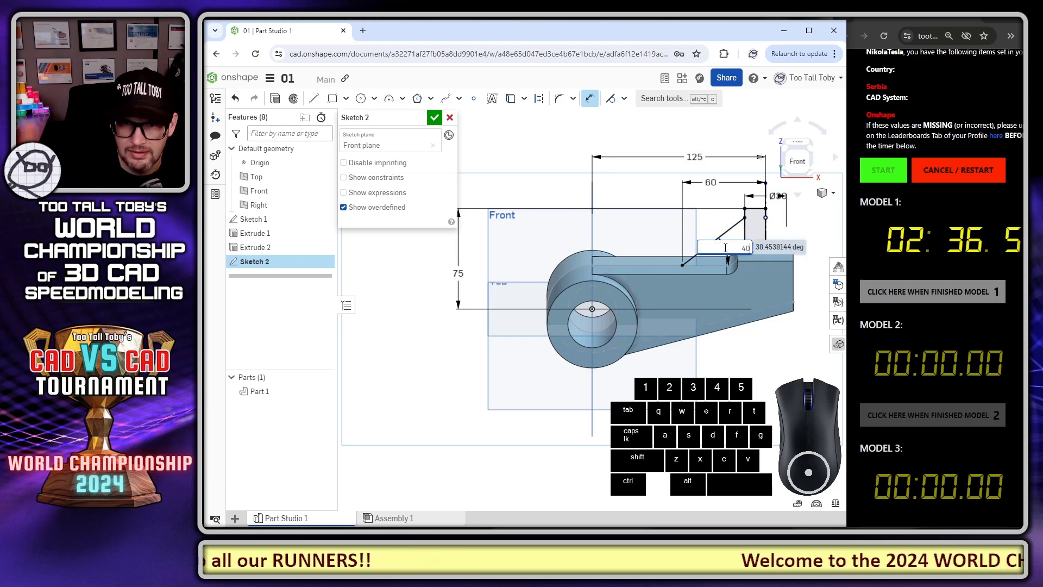
scroll("up", 3)
scroll("up", 3)
scroll("down", 3)
left_click_drag(743, 283, 715, 305)
left_click_drag(714, 302, 734, 267)
middle_click(675, 266)
scroll("up", 3)
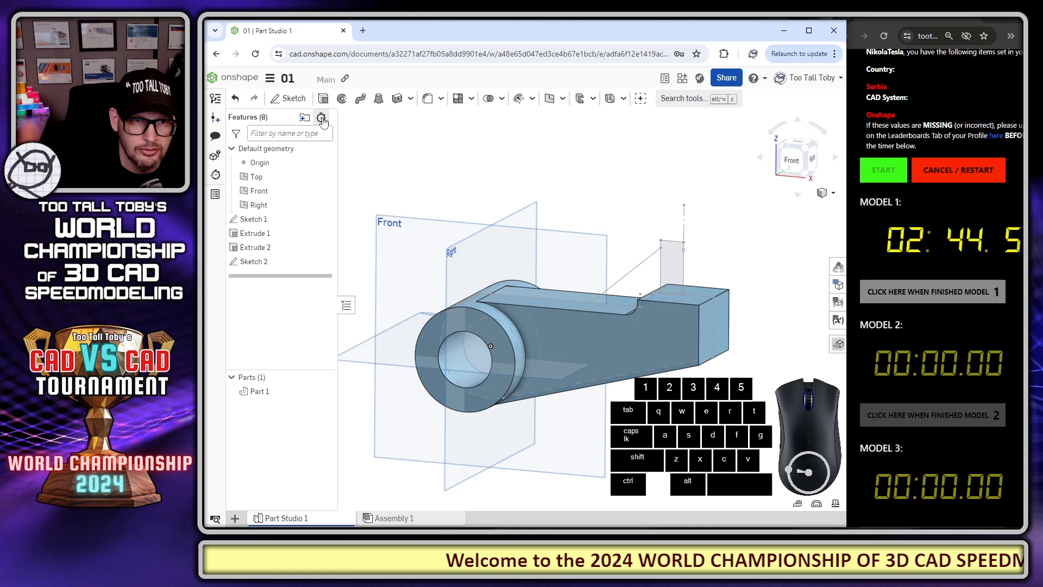
- Revolve the boss cylinder and add a 10 mm Rib gusset along the angled line
left_click(346, 98)
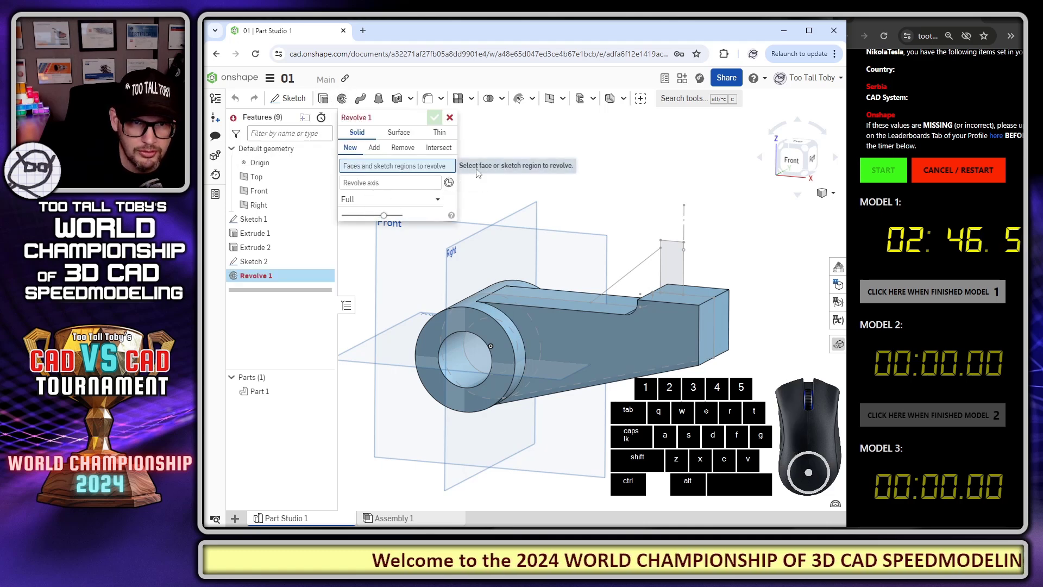
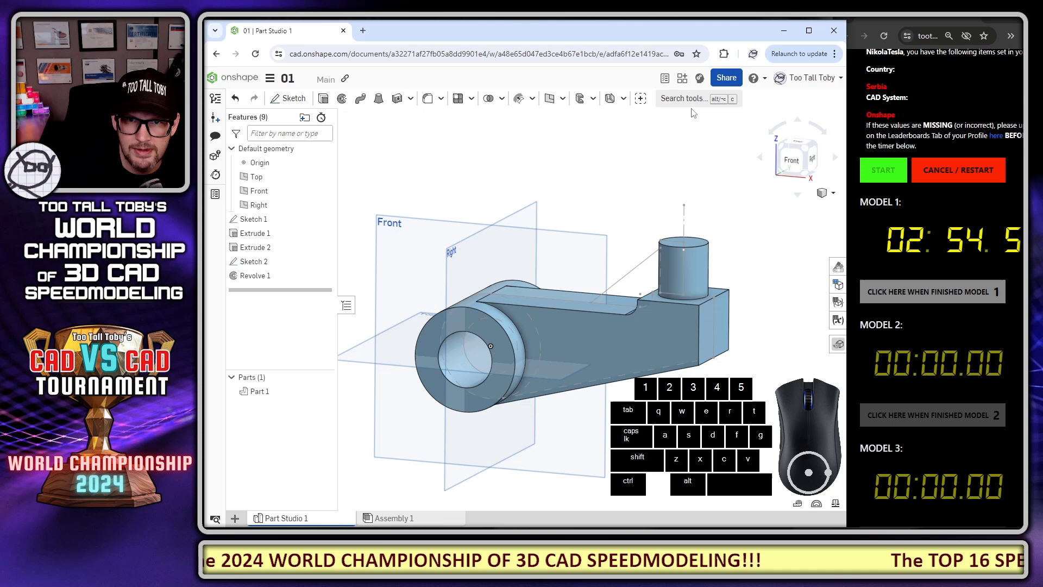
left_click(682, 102)
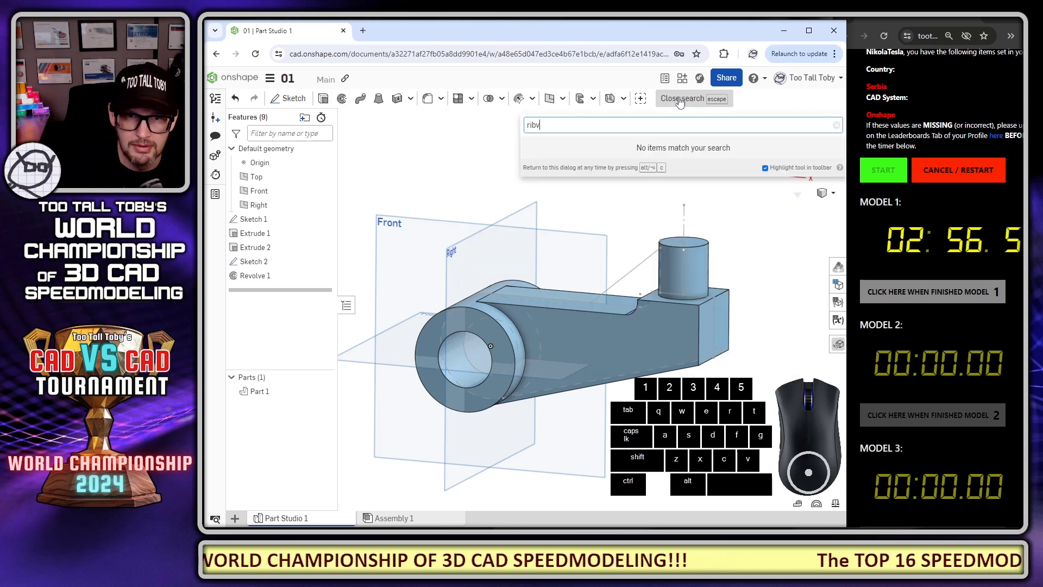
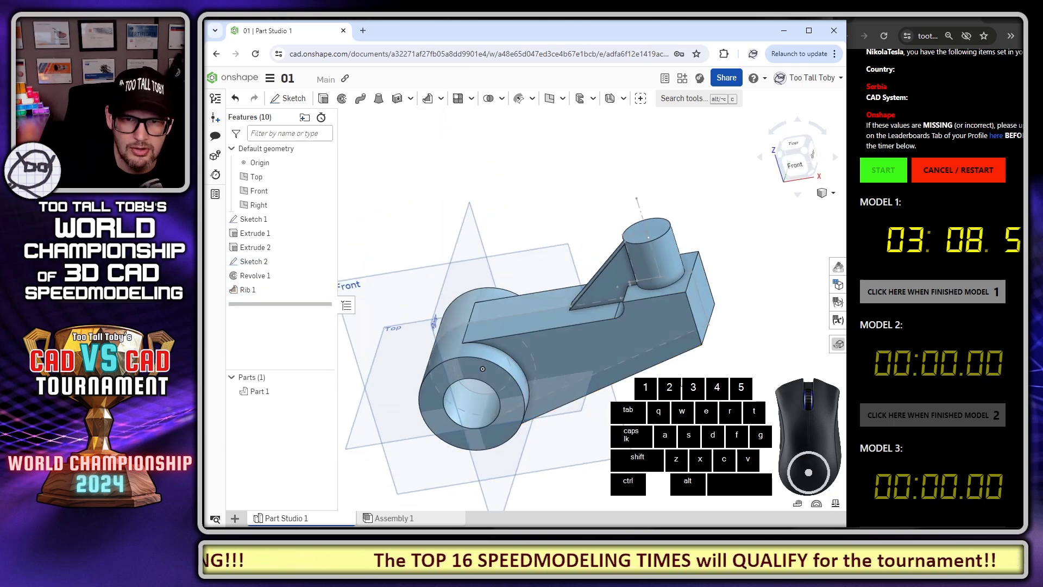
left_click_drag(758, 303, 758, 320)
middle_click(759, 309)
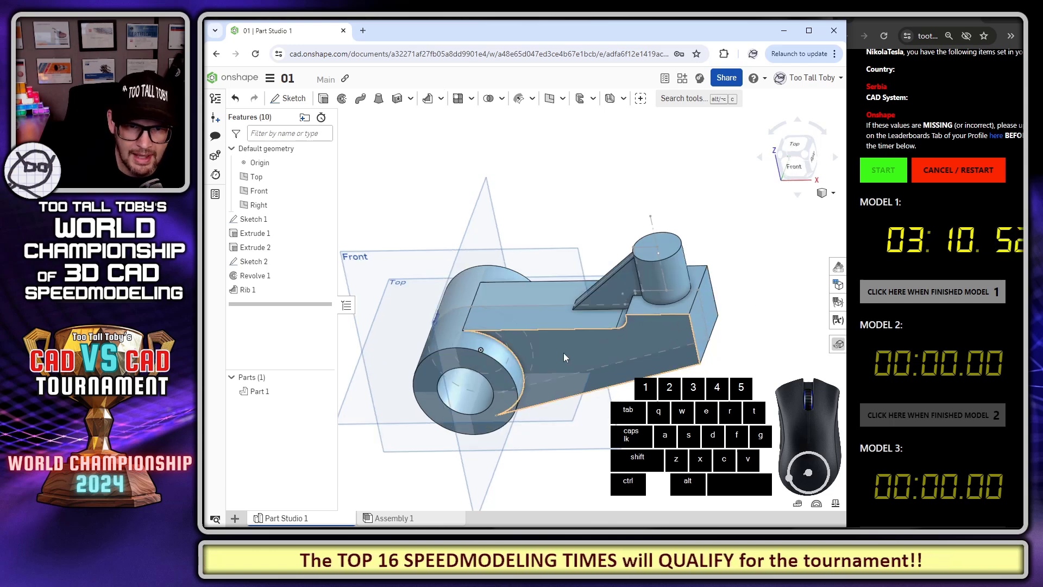
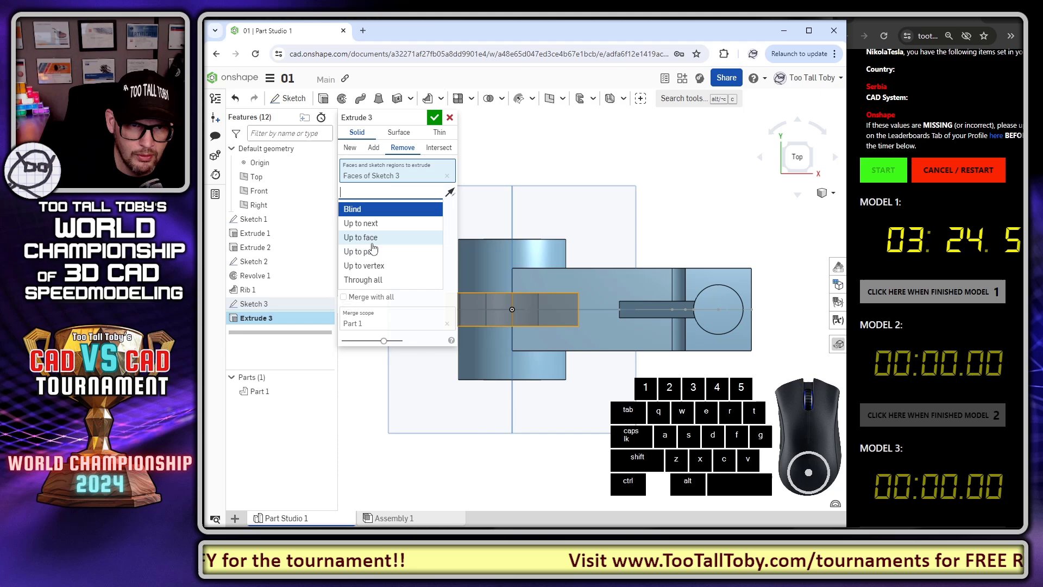
- Cut the Sketch 3 rectangle through all as Extrude 3 and inspect the slot beside the rib
left_click(367, 281)
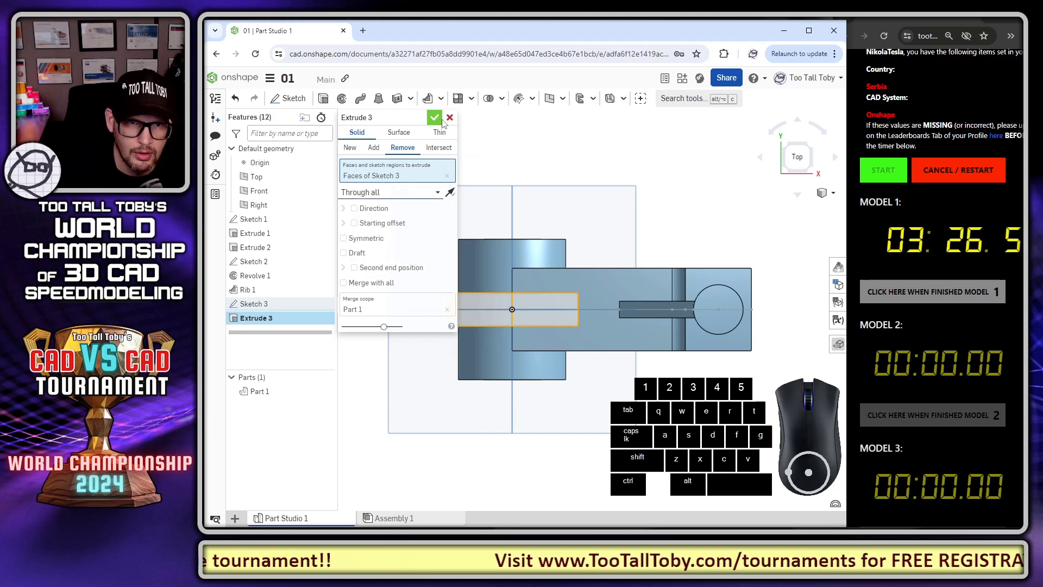
left_click(438, 122)
scroll("up", 3)
left_click_drag(655, 354, 659, 344)
left_click_drag(726, 289, 708, 324)
middle_click(774, 252)
scroll("up", 3)
left_click_drag(715, 233, 637, 244)
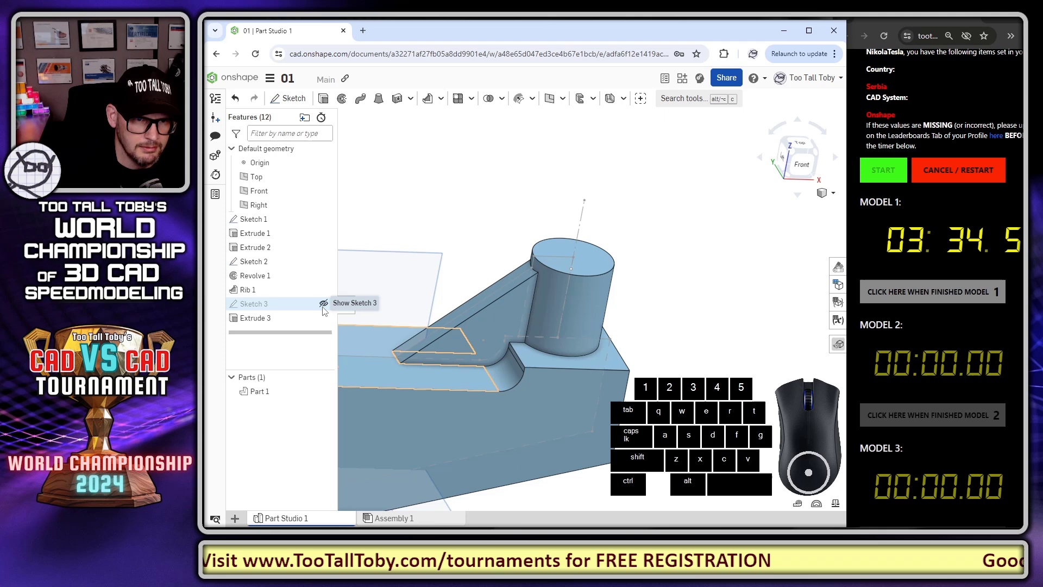
- Hide Sketches 1, 2 and 3 in the feature list
left_click(325, 306)
left_click(325, 307)
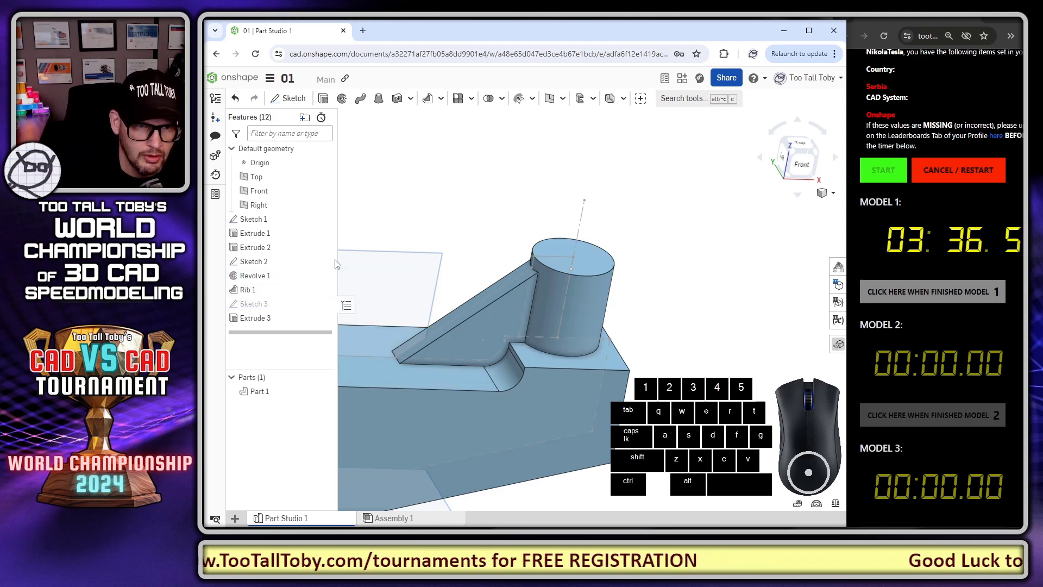
left_click(327, 267)
left_click(325, 219)
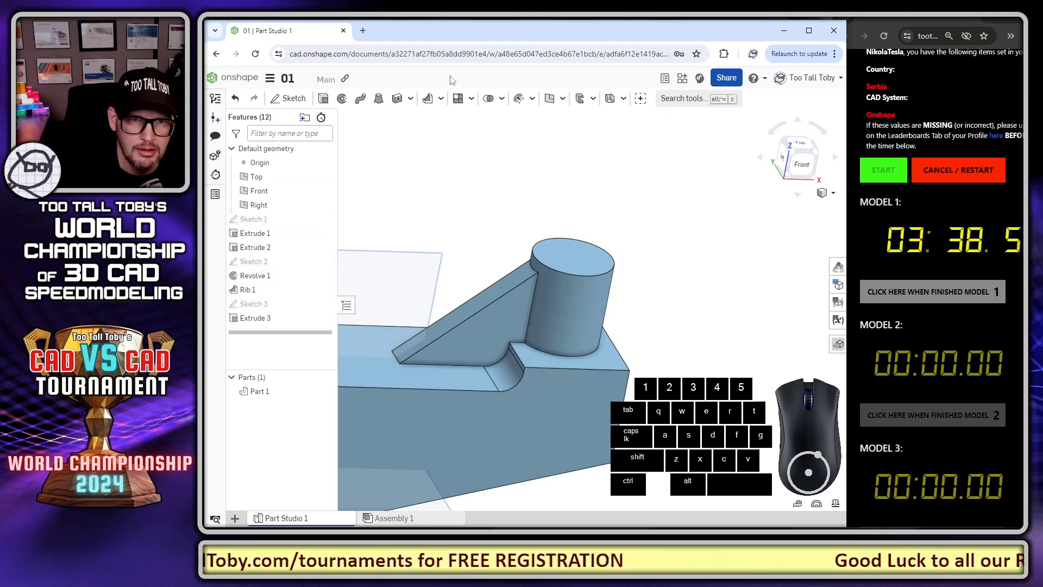
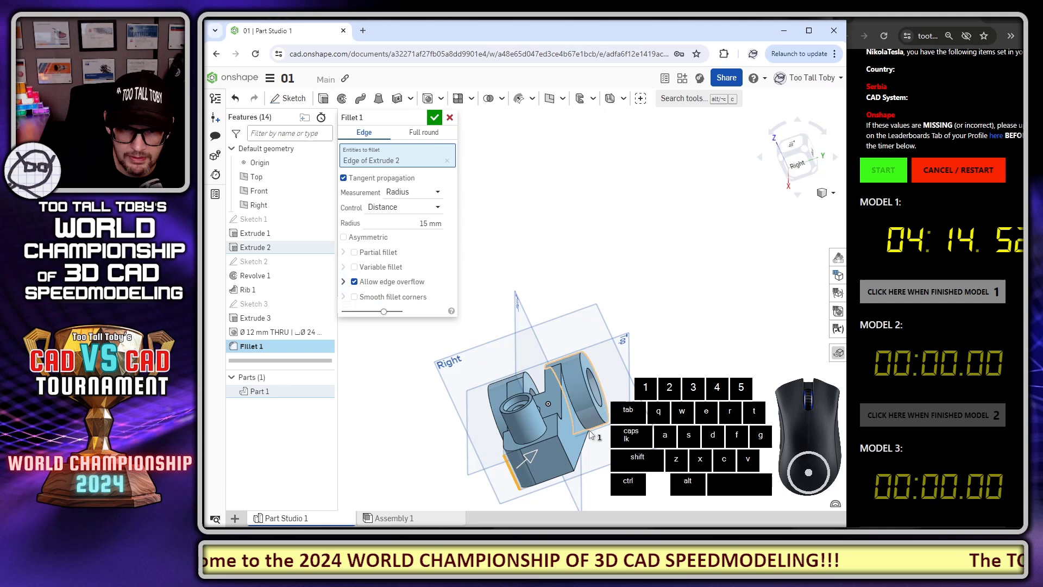
- Round both Extrude 2 tab edges with a 15 mm fillet as Fillet 1
left_click(567, 451)
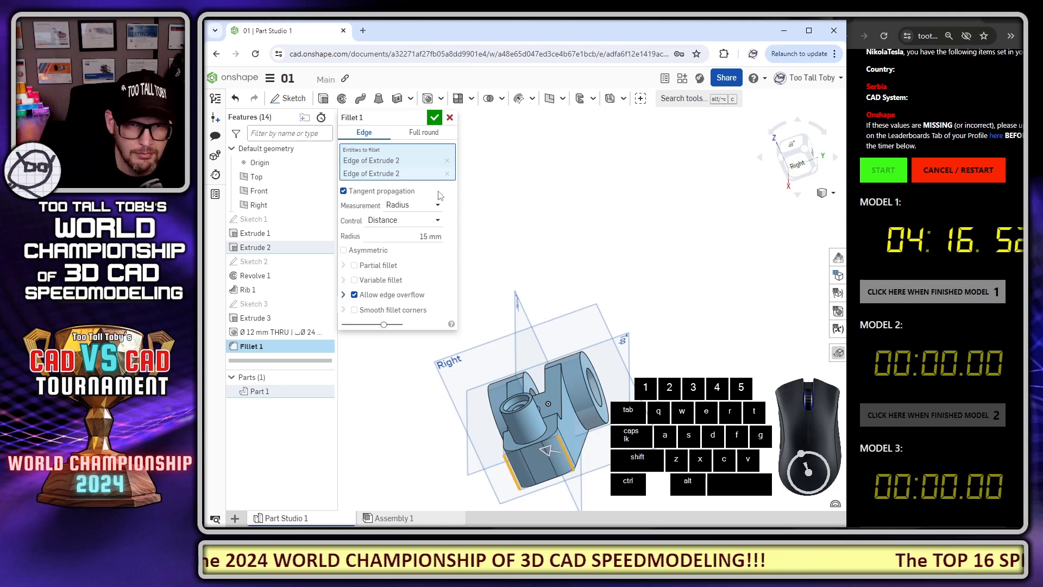
left_click(432, 118)
middle_click(600, 363)
left_click_drag(538, 436, 600, 431)
middle_click(597, 380)
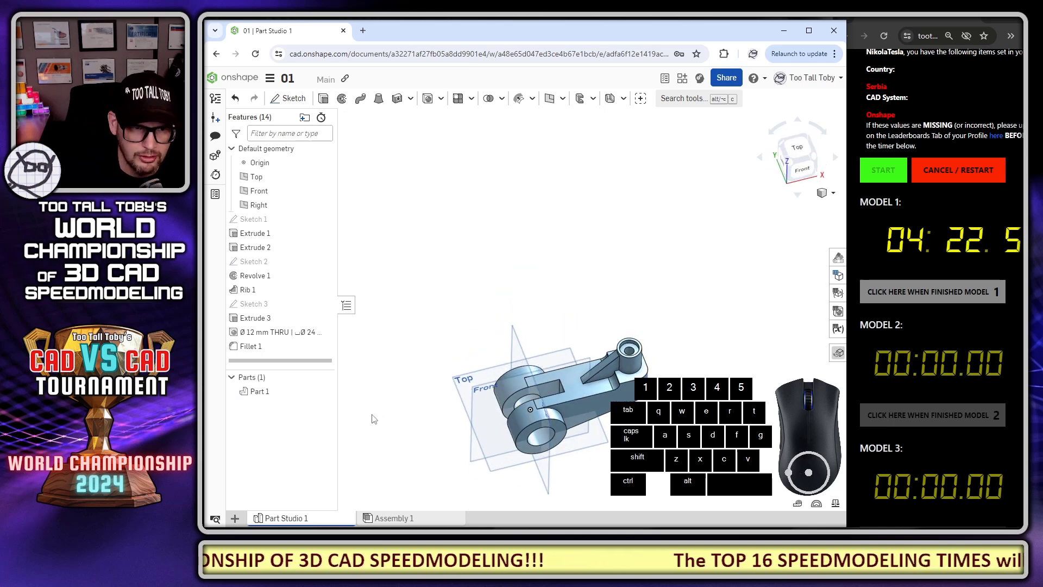
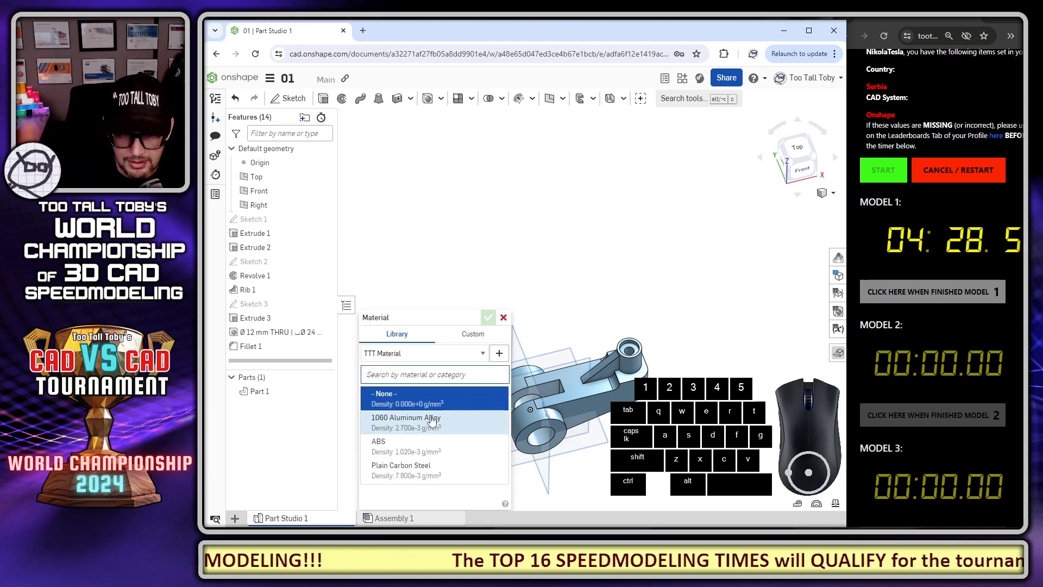
- Assign ABS to Part 1 and review its mass properties
left_click(423, 428)
left_click(489, 323)
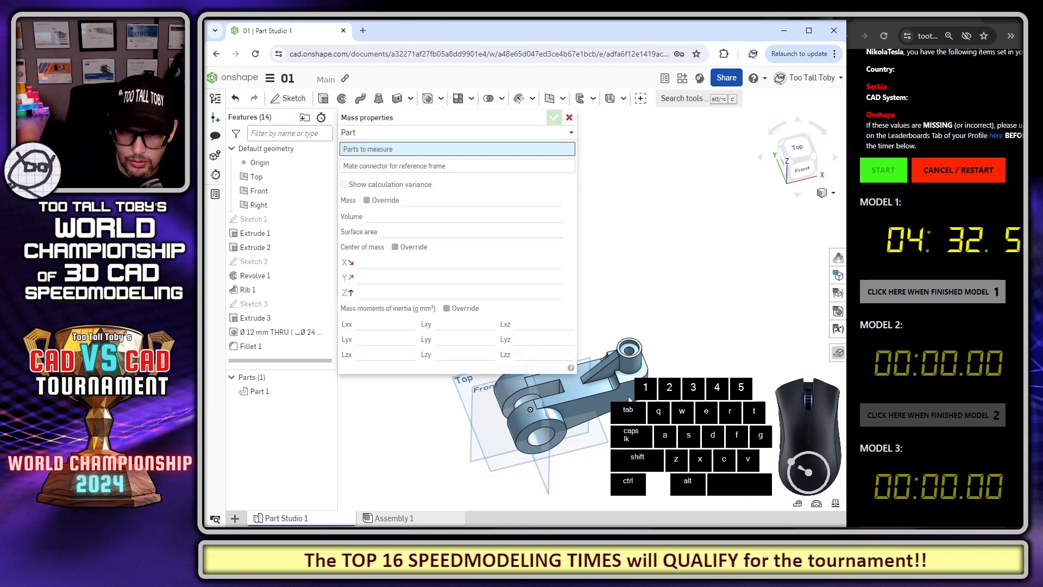
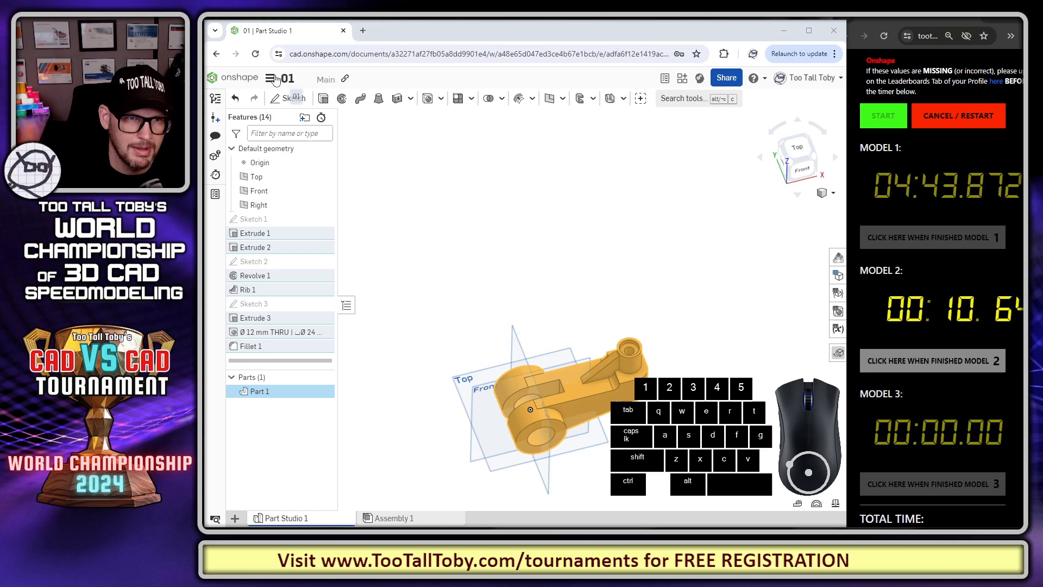
- Return to the documents list and create a new document named Q2
left_click(267, 81)
left_click(300, 250)
left_click(271, 106)
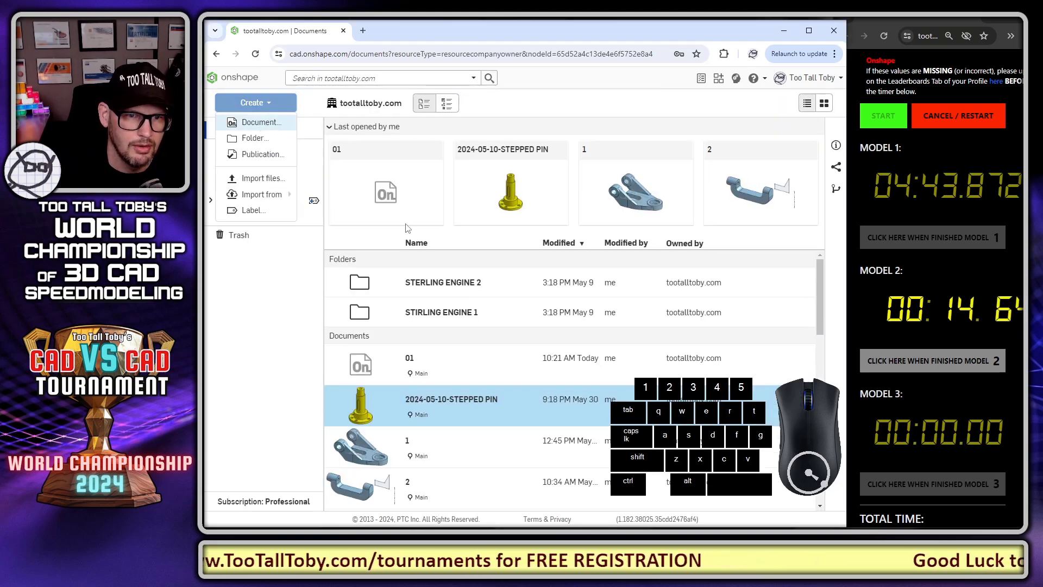
key("shift+q")
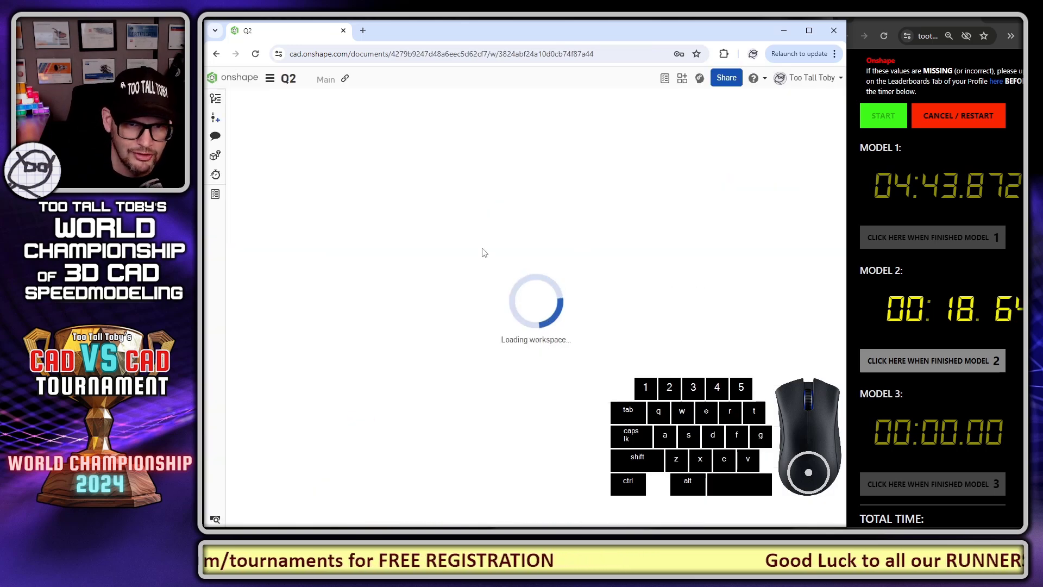
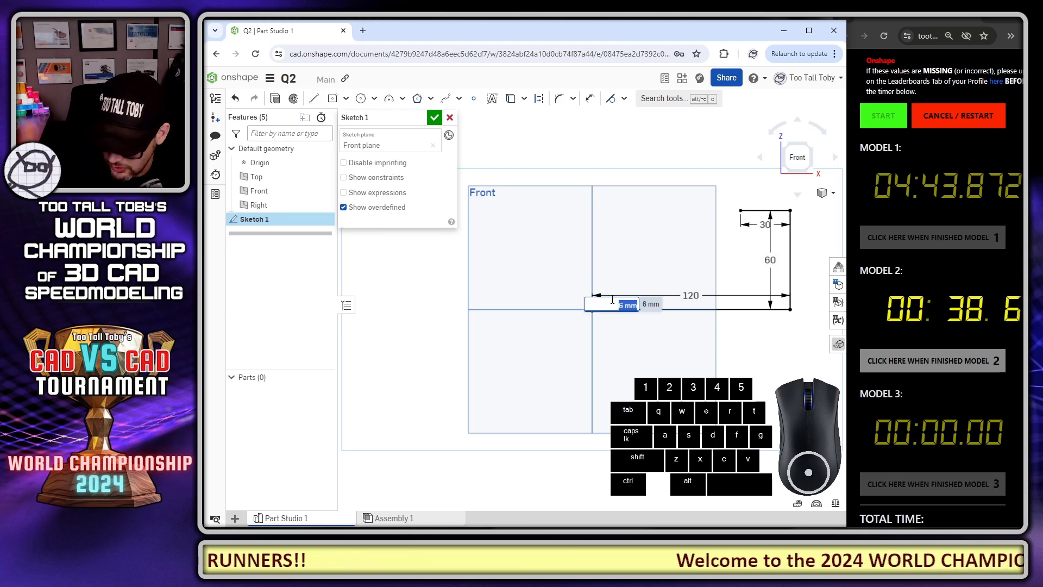
- Finish the 120/60/60/30 profile sketch and look up the sheet metal feature in tool search
scroll("up", 3)
scroll("down", 3)
middle_click(773, 288)
left_click(670, 96)
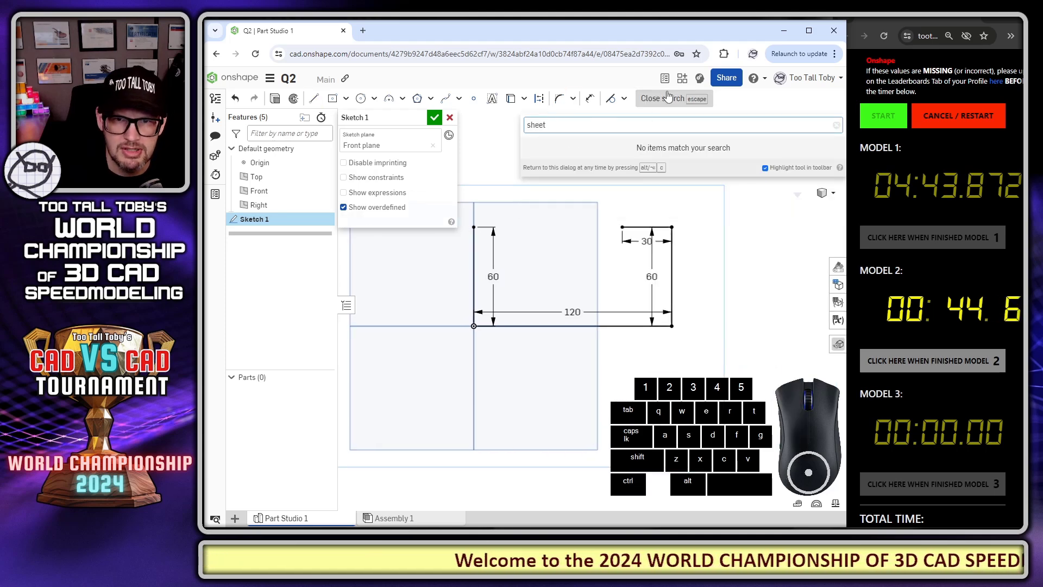
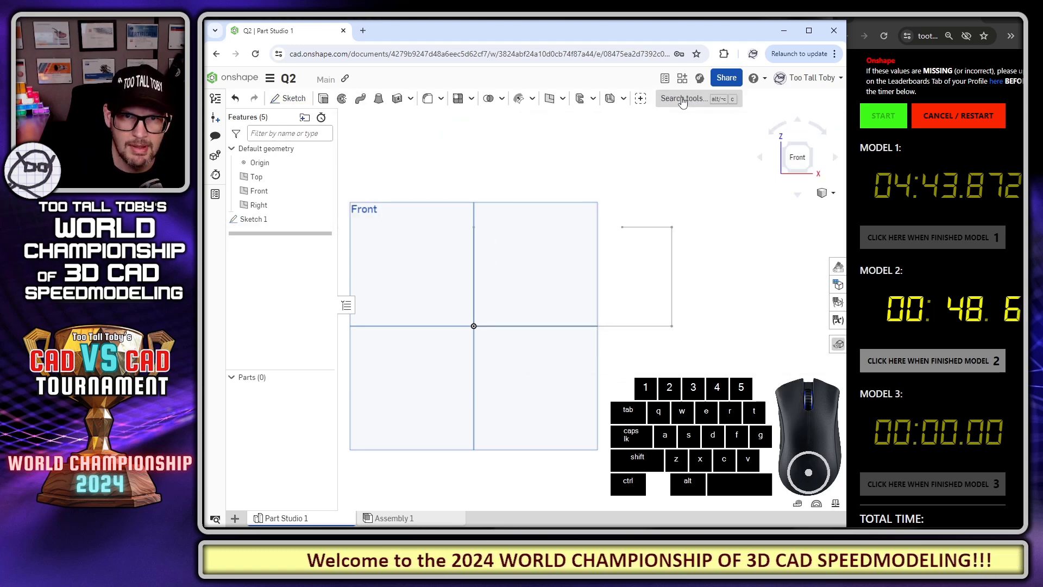
- Start a sheet metal extrude from Sketch 1 at 80 mm depth with 3 mm thickness
left_click(612, 103)
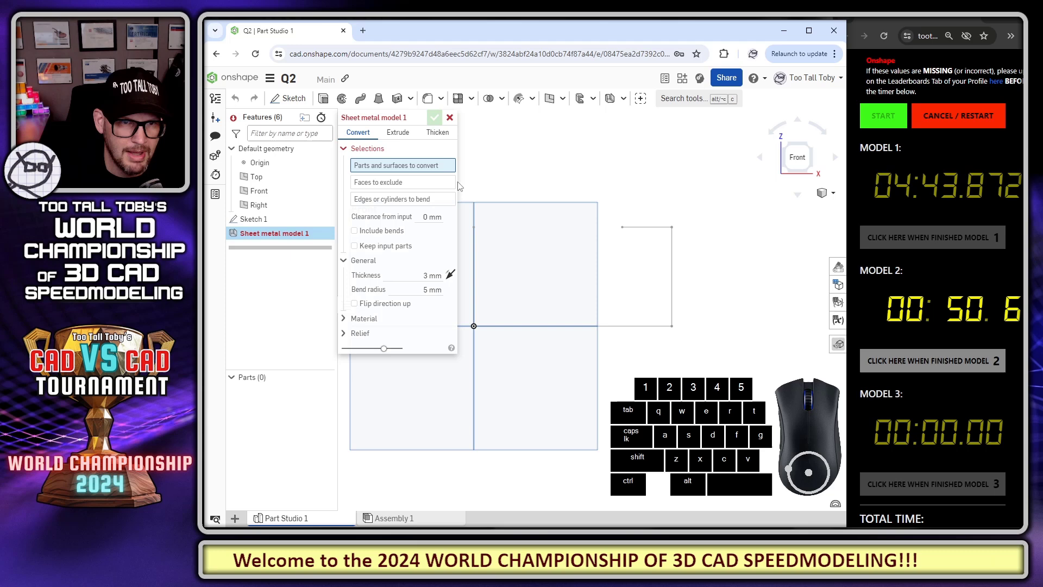
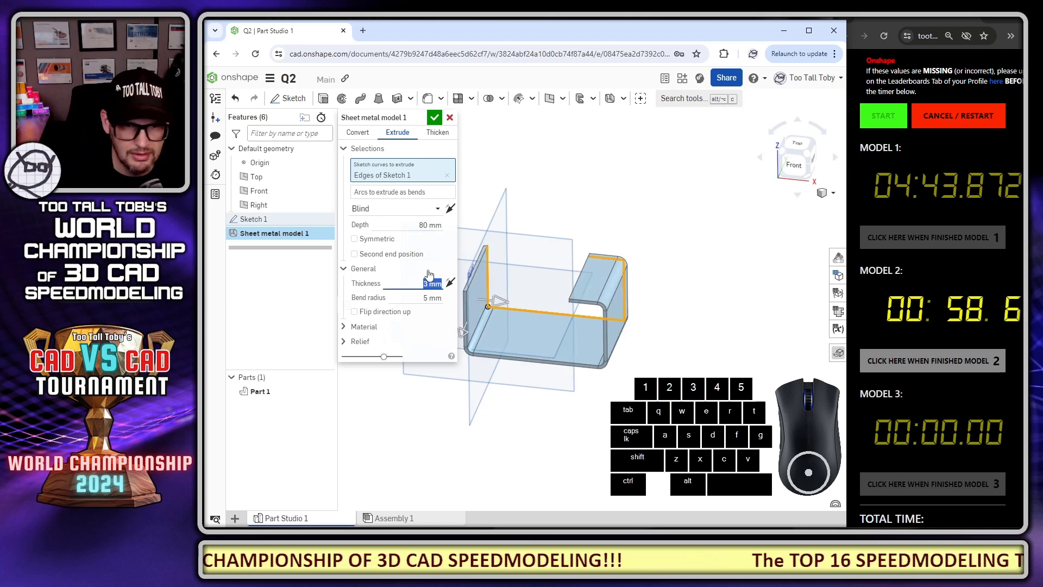
key("Tab")
key("Tab")
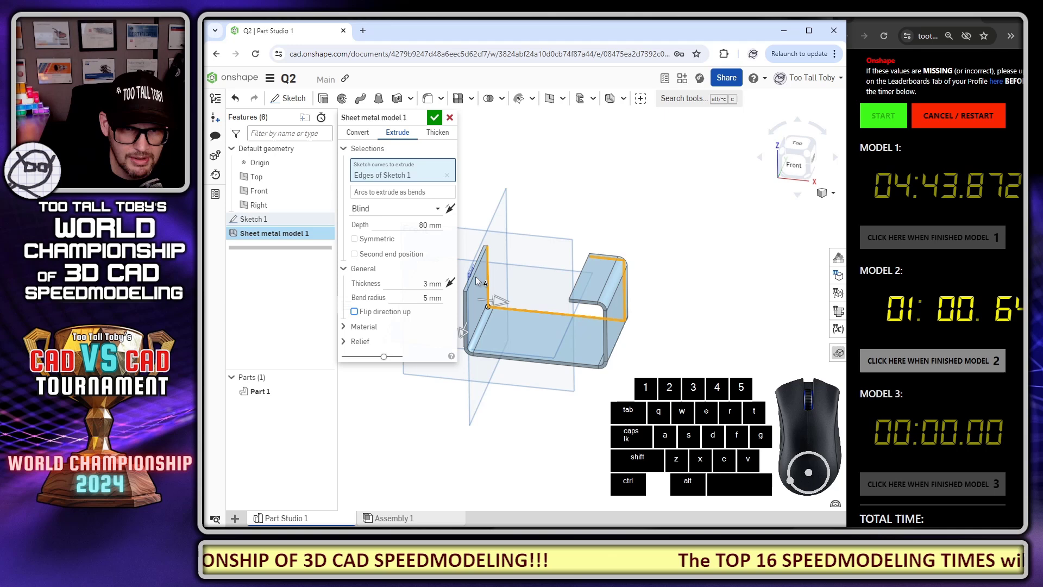
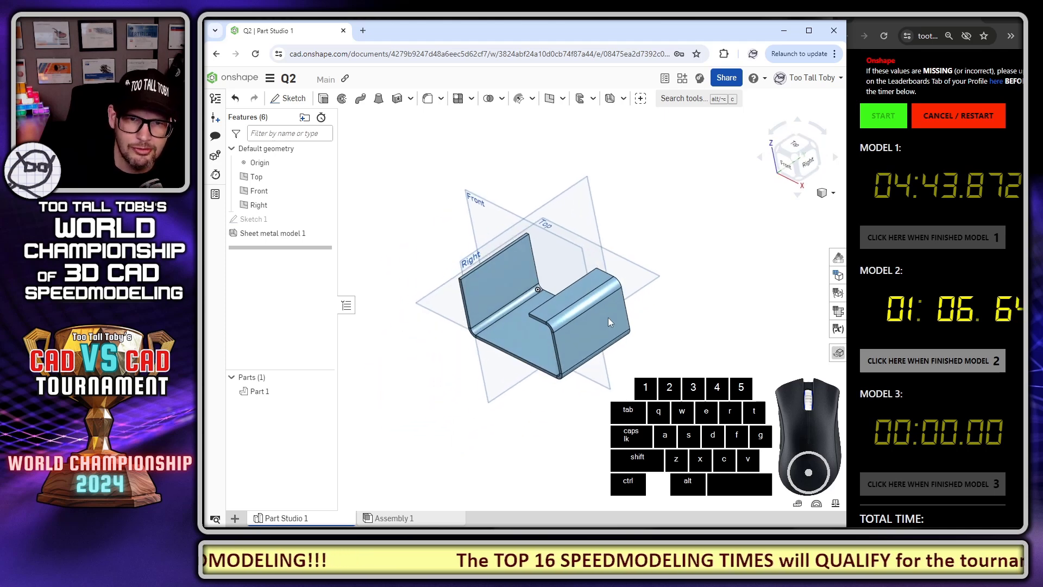
- Cut the Ø30 hole through the flange and select the base face for the next sketch
middle_click(622, 321)
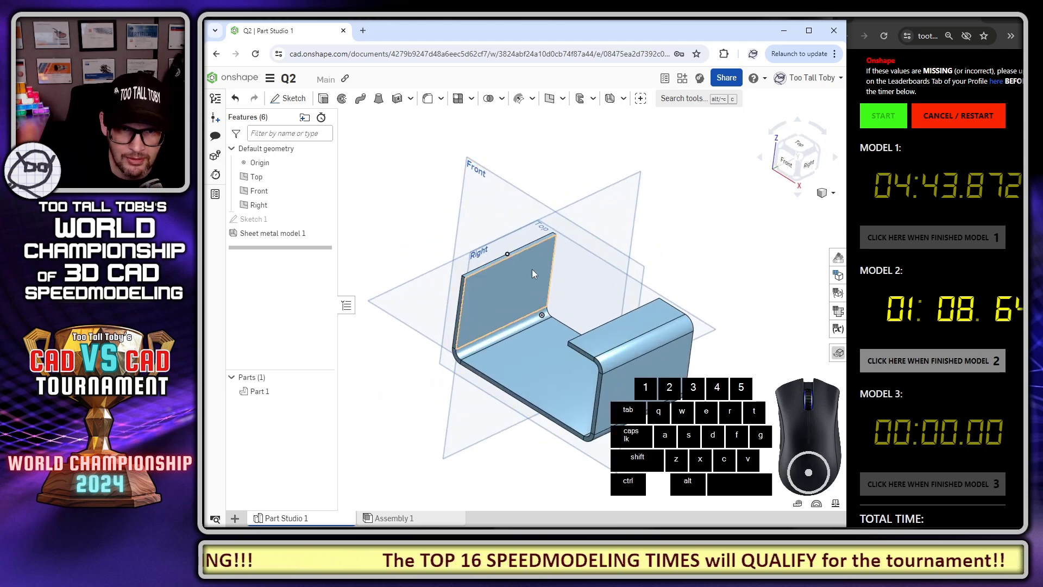
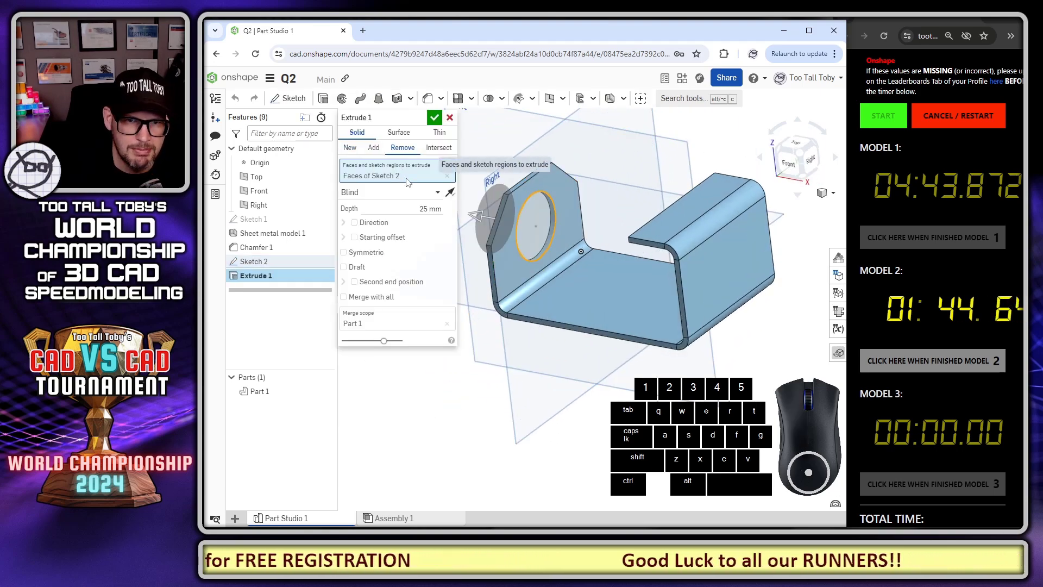
left_click(438, 125)
scroll("down", 3)
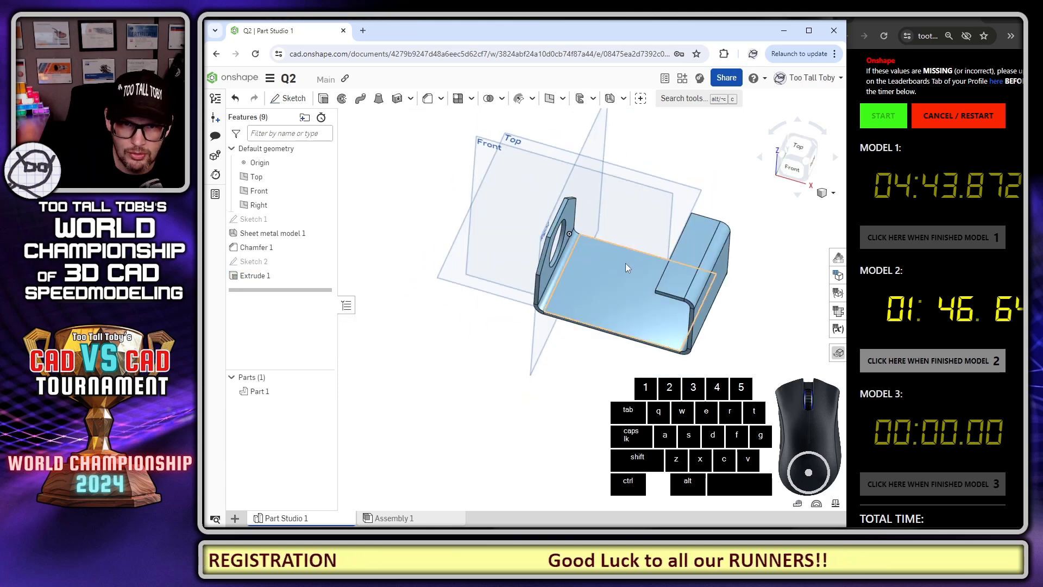
left_click(590, 278)
- Sketch a slot on the base face from a centreline, 40 mm long and 16 mm wide
key("s")
left_click(630, 257)
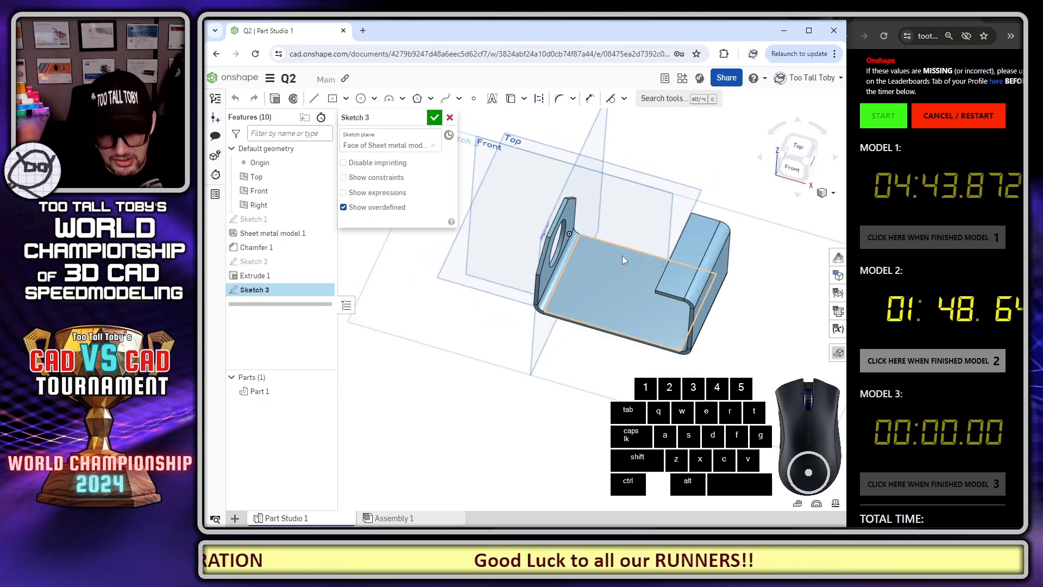
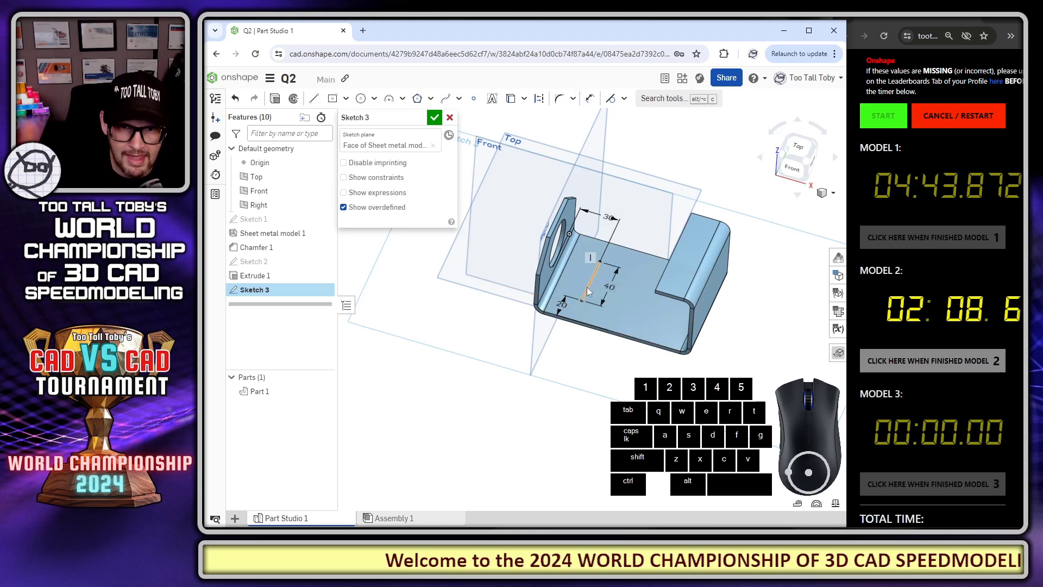
left_click(589, 291)
left_click(666, 106)
key("s")
key("t")
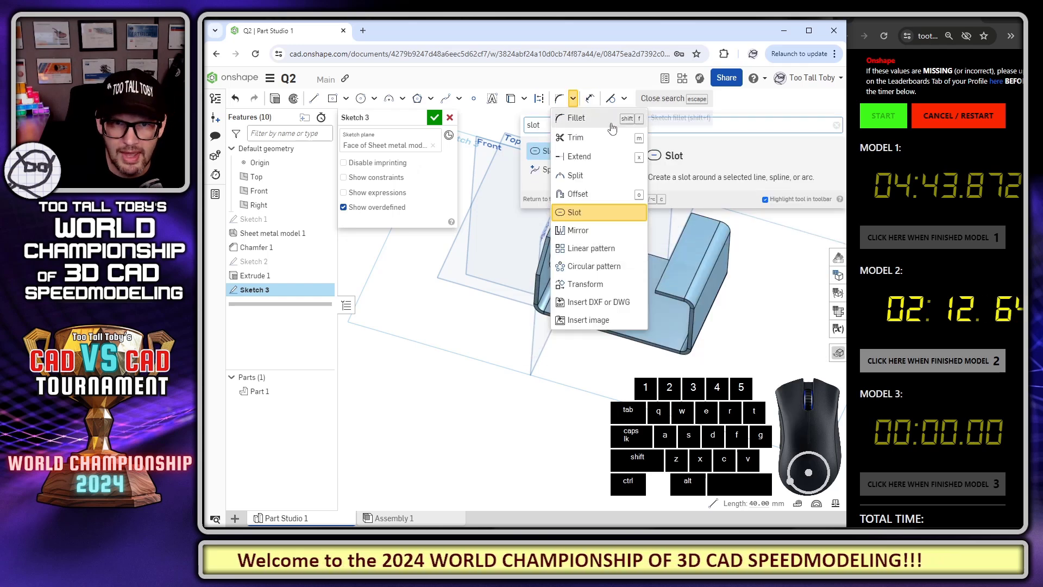
left_click(542, 158)
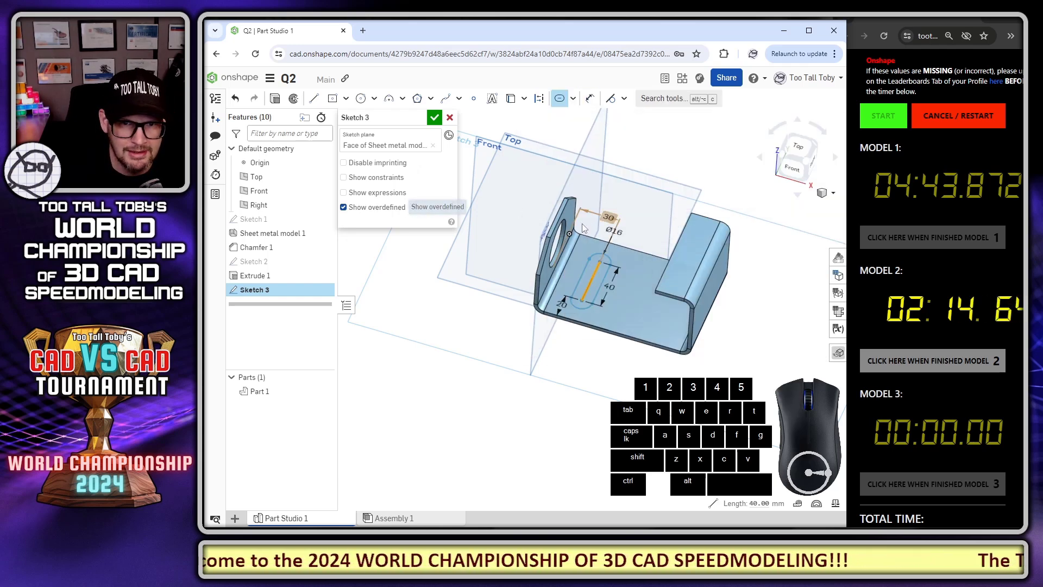
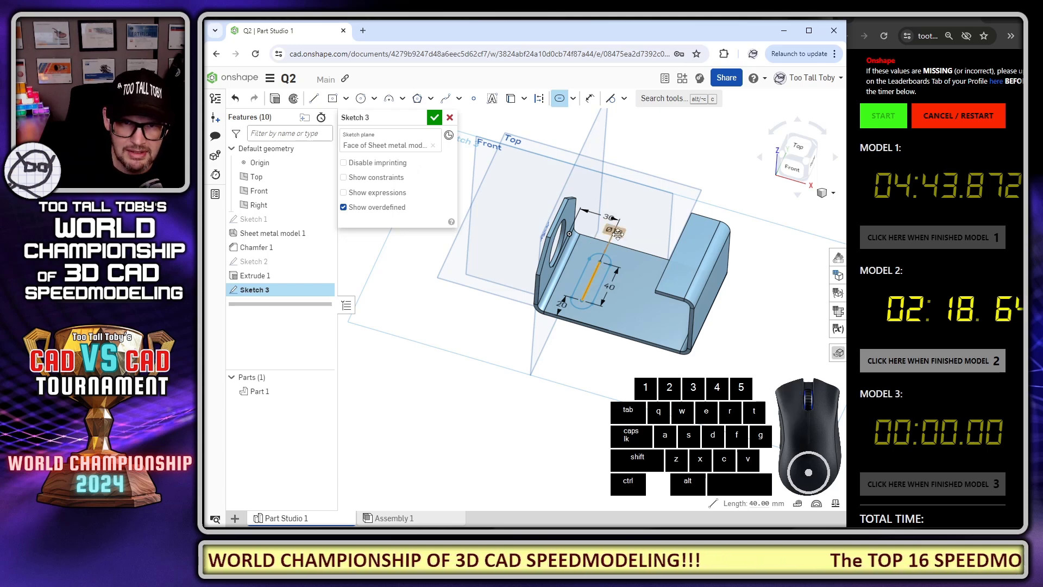
key("s")
- Cut the slot through the bracket base as Extrude 2 and inspect it
left_click(645, 151)
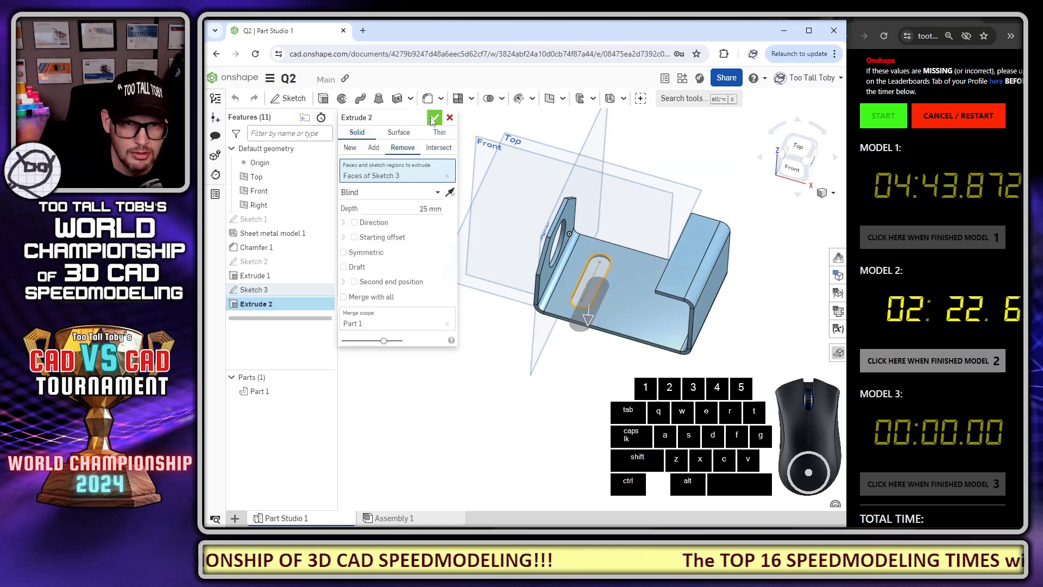
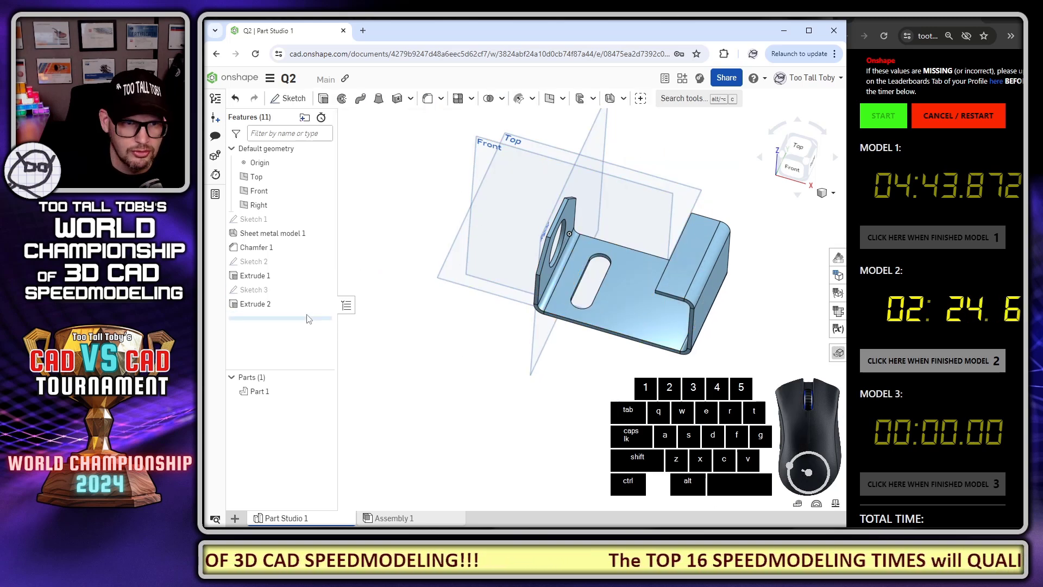
left_click(254, 291)
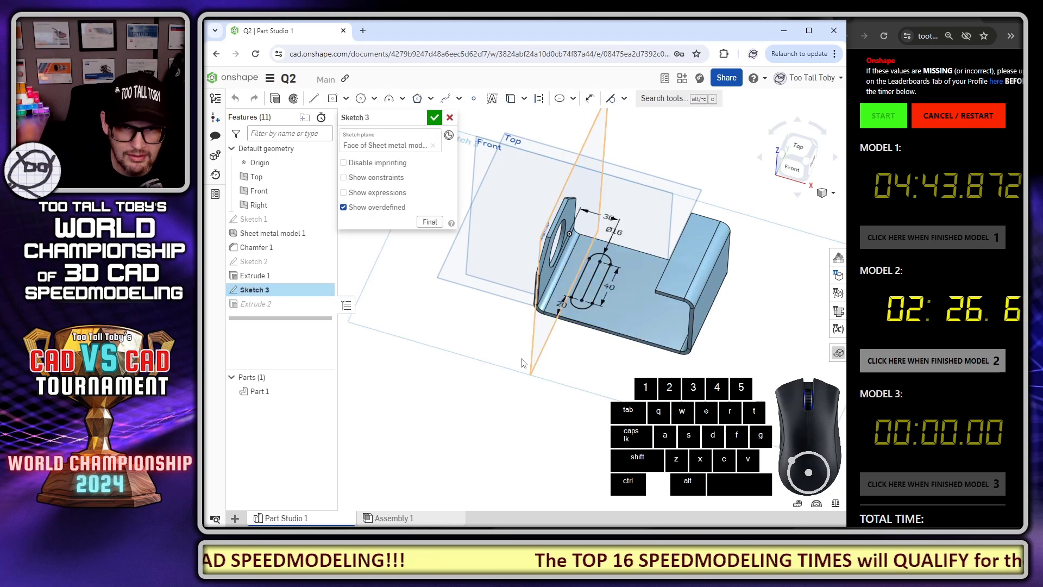
left_click_drag(639, 267, 645, 316)
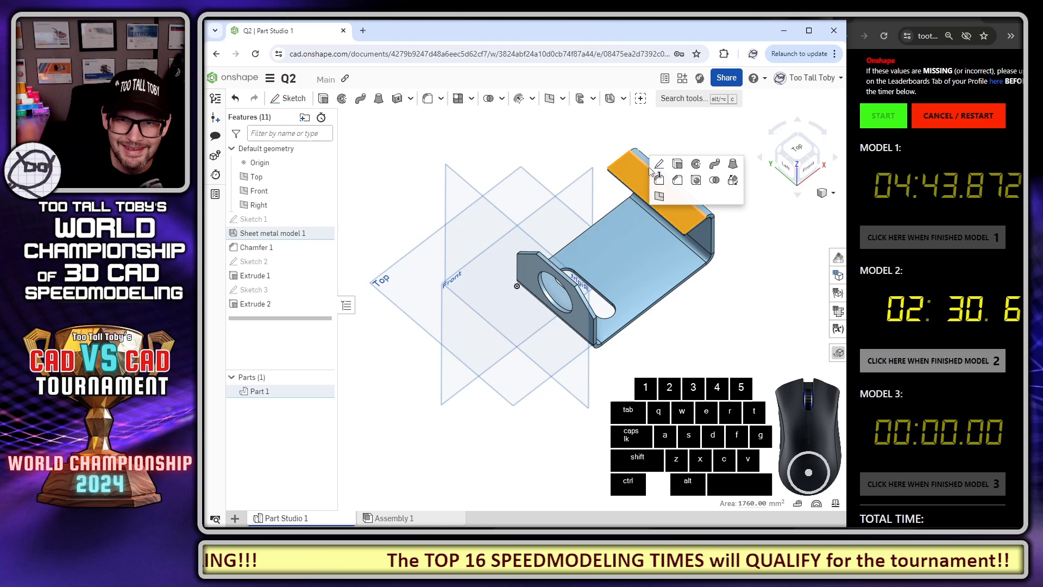
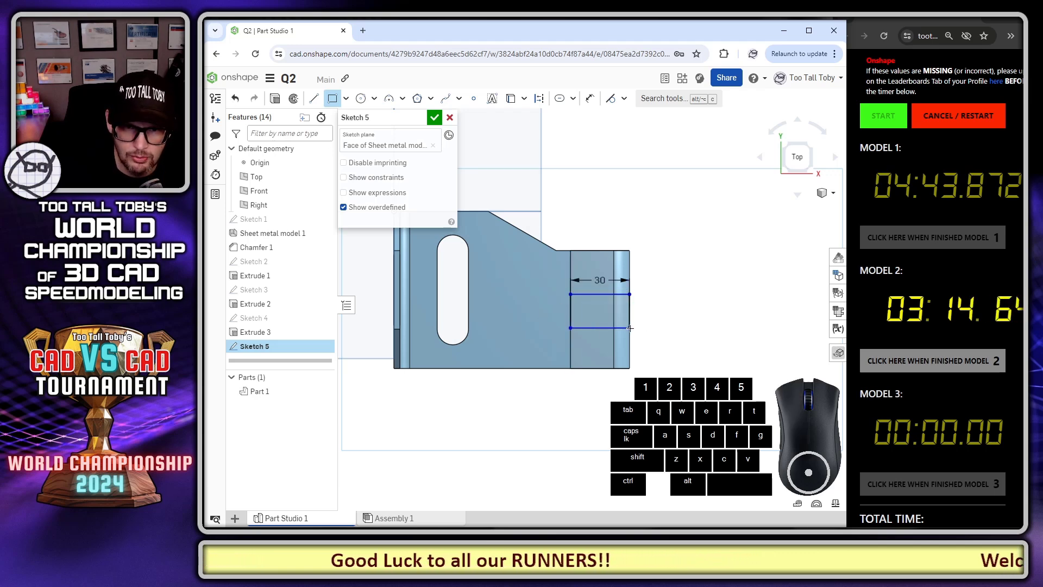
- Dimension the Sketch 5 rectangle 30 by 20
key("s")
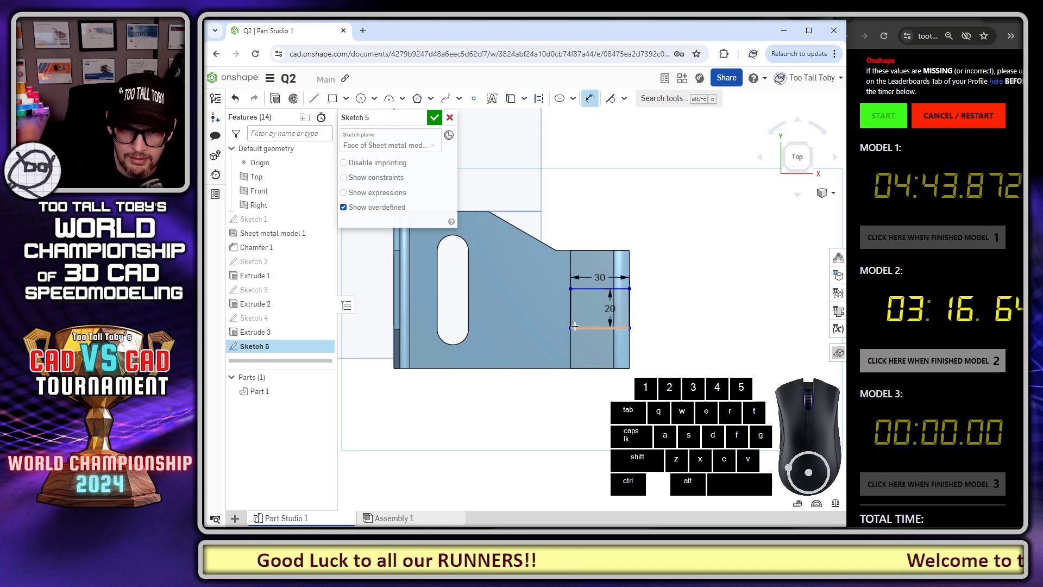
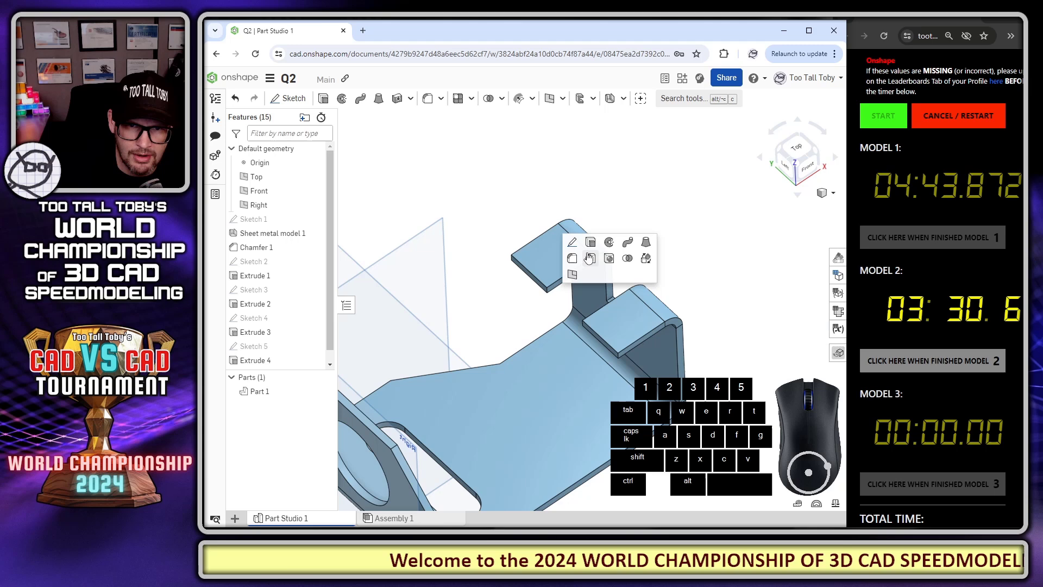
- Add Fillet 1 to the bracket edge with its radius entered
left_click(579, 267)
key("Tab")
key("Tab")
key("Tab")
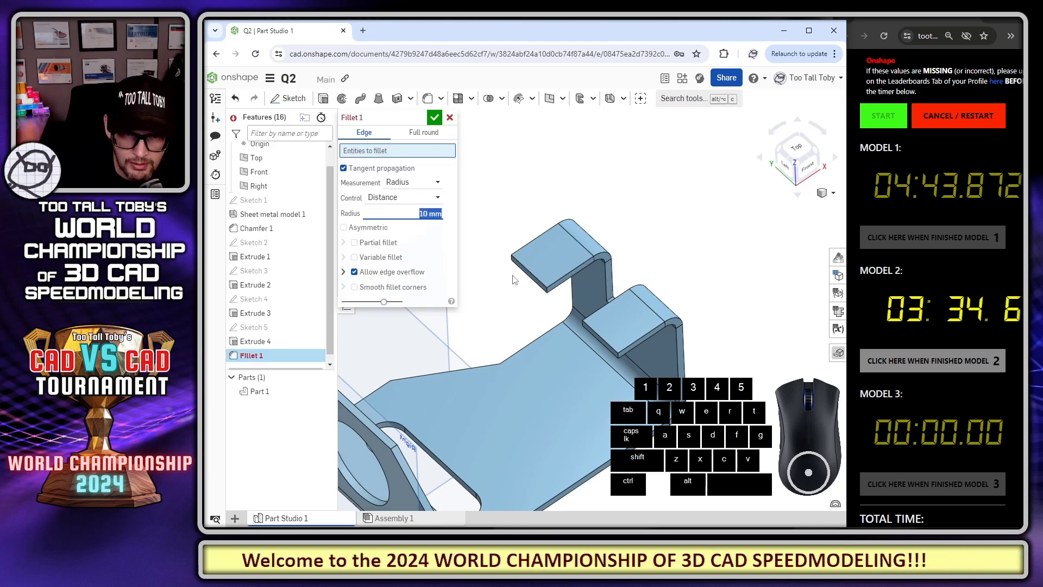
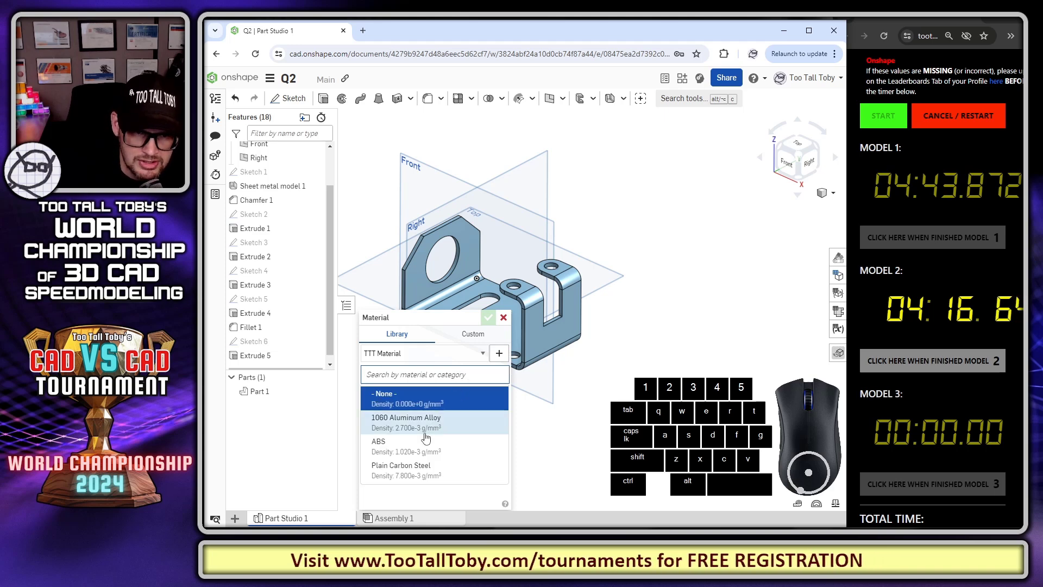
- Assign Plain Carbon Steel to Part 1 and read its mass of 323.04 g, then mark model 2 finished
left_click(494, 322)
left_click(838, 511)
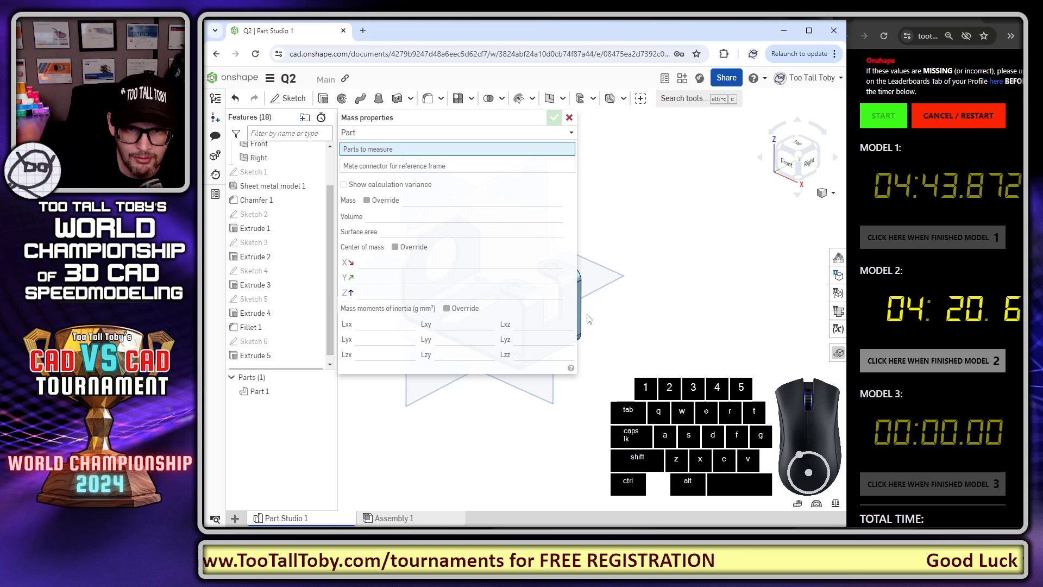
left_click(586, 318)
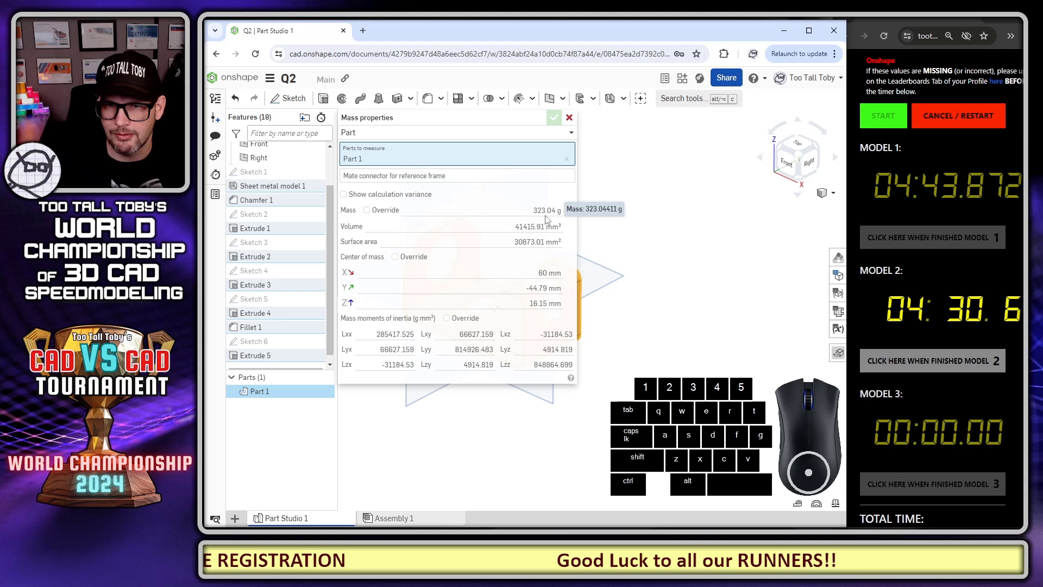
left_click(561, 122)
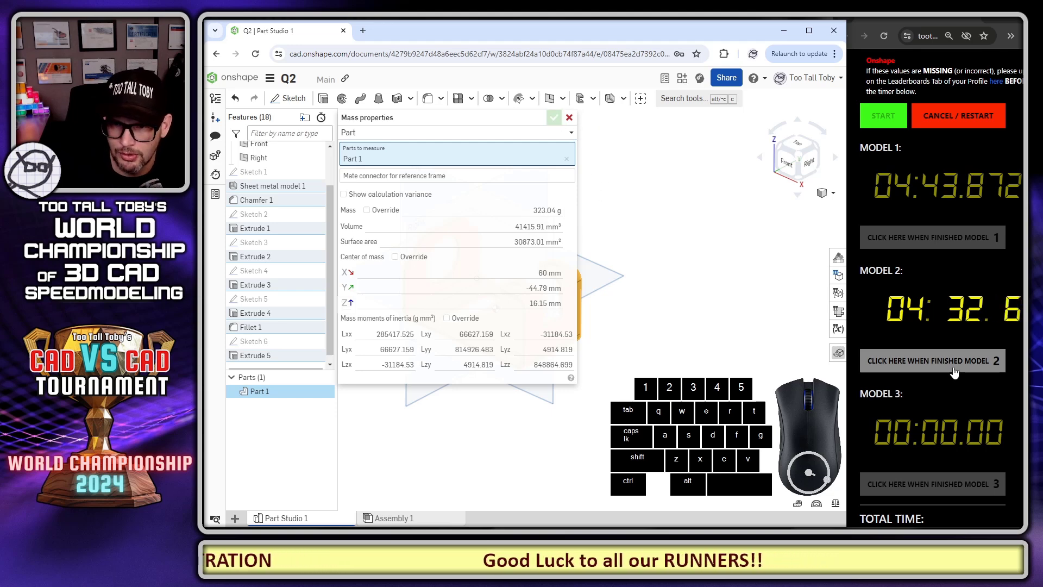
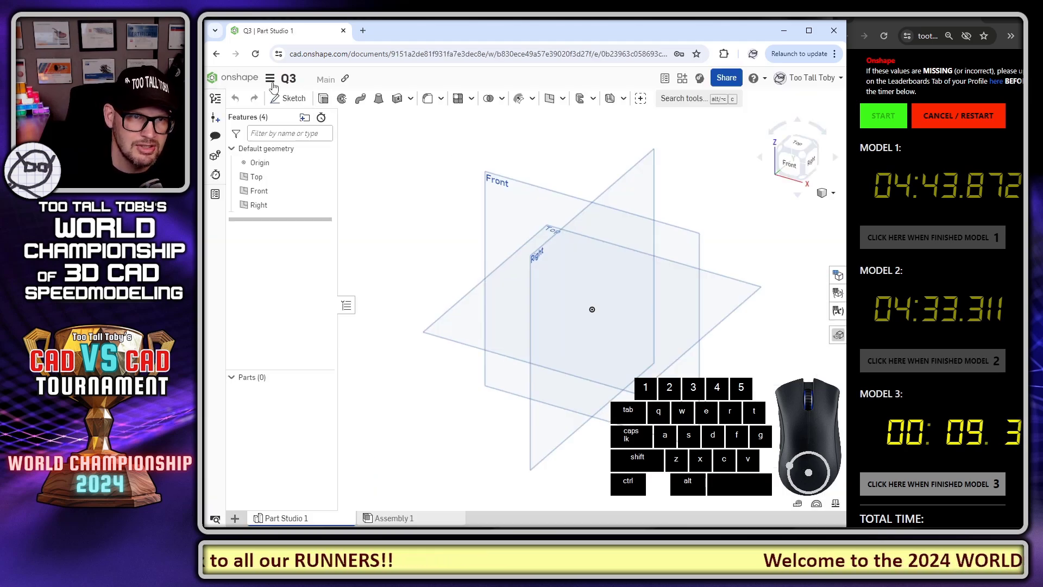
- Set the Q3 workspace units to inches and adjust the mass unit
left_click(266, 81)
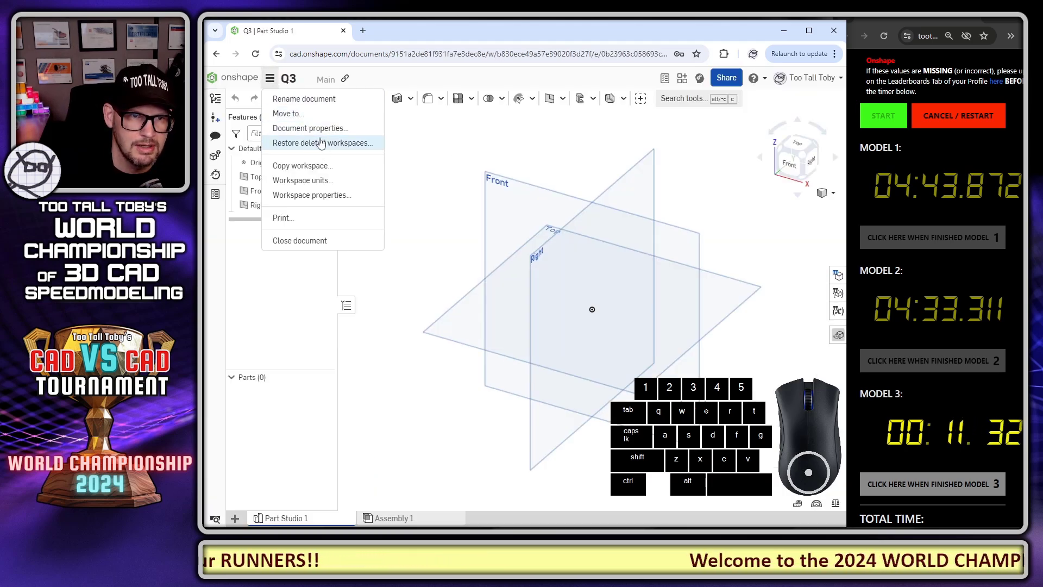
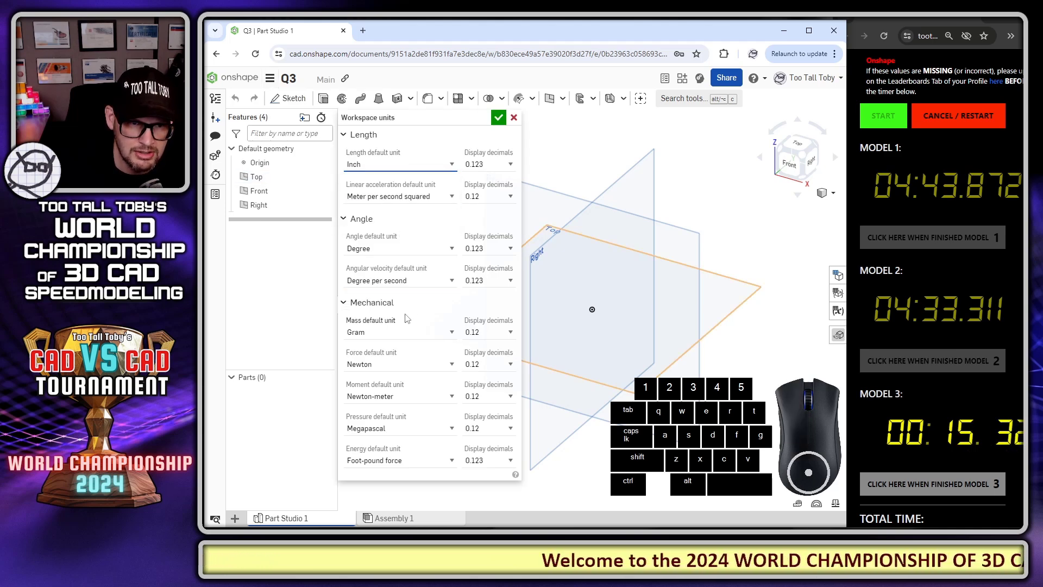
right_click(392, 345)
right_click(392, 339)
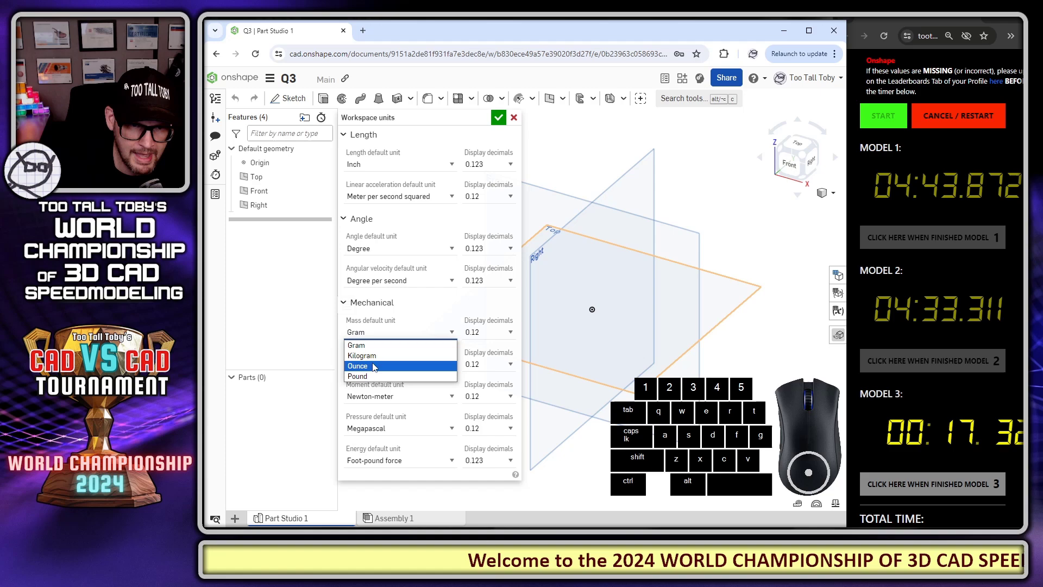
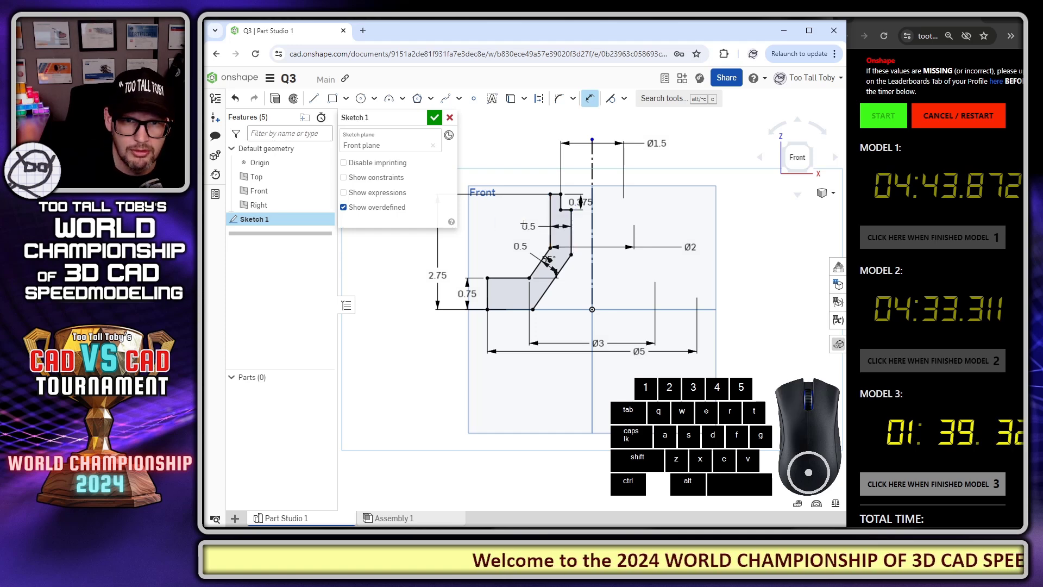
- Zoom on the stepped hub profile dimensioned Ø1.5, Ø2, Ø3, Ø5 and 2.75
scroll("up", 3)
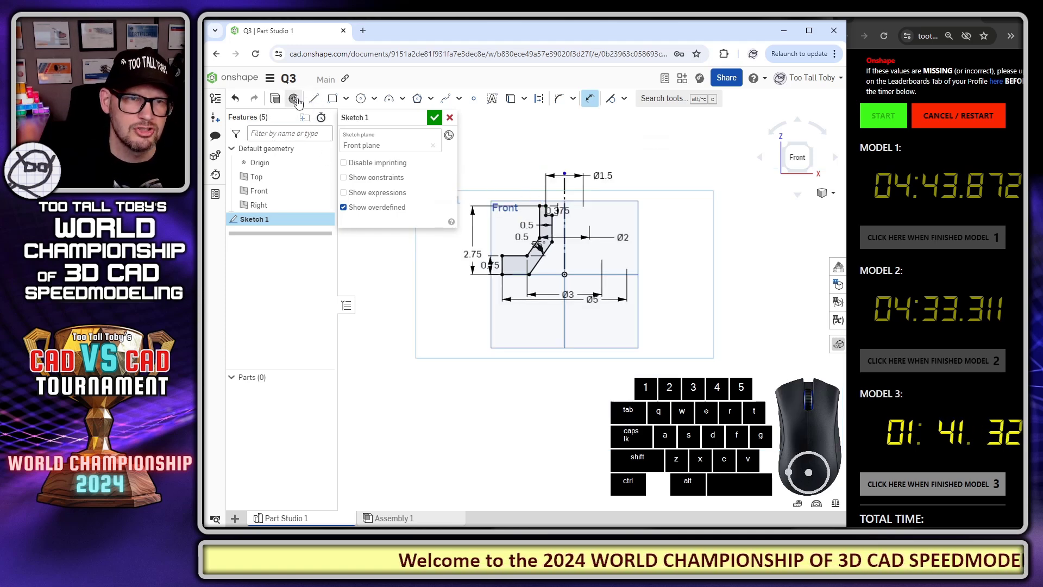
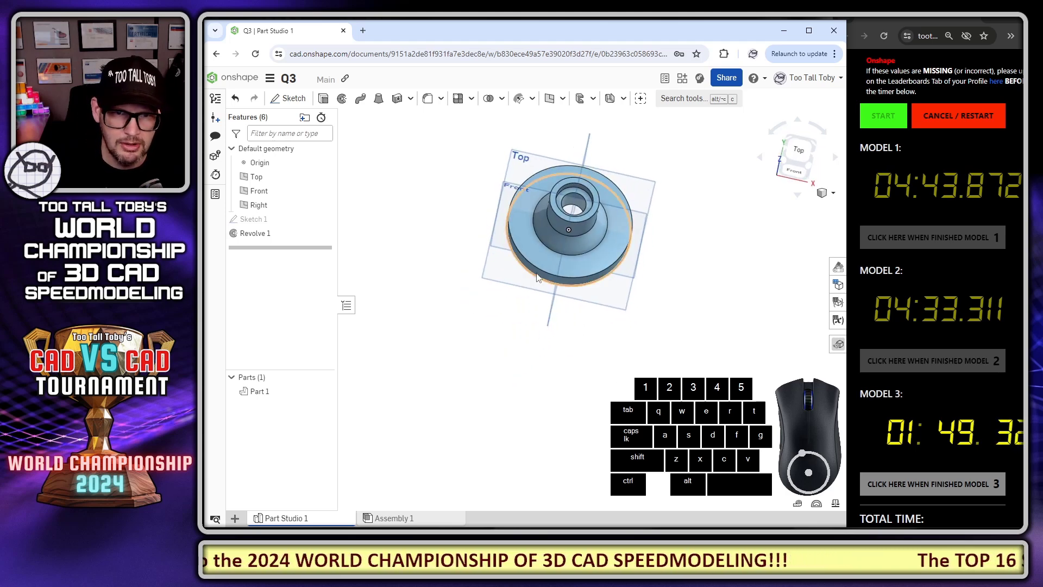
- Place the bolt-hole centre point in a sketch on the flange's top face
left_click(546, 262)
key("s")
left_click(558, 252)
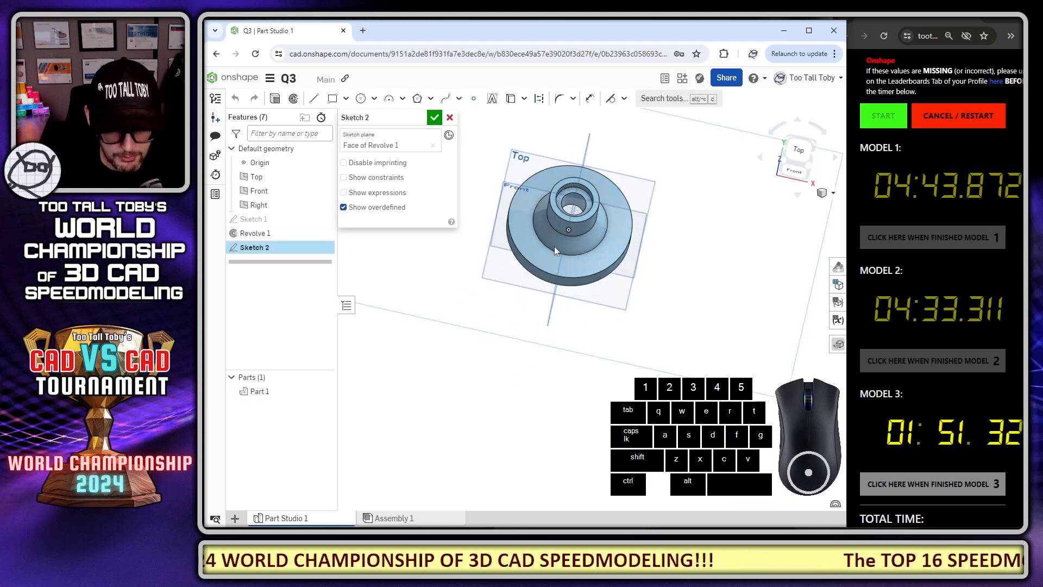
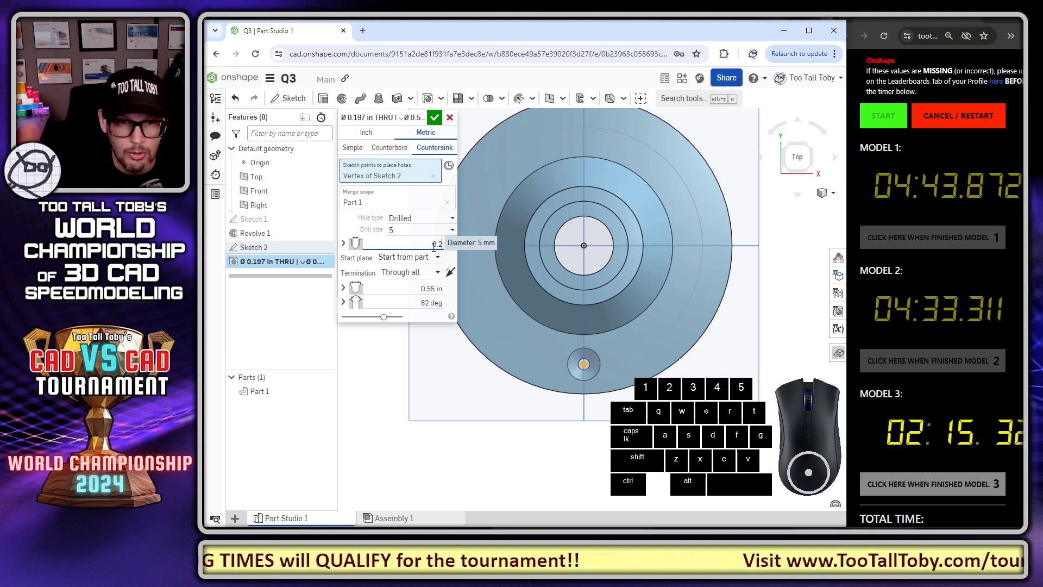
- Set the countersunk through hole to Ø0.25 in with a 0.55 in, 82° countersink
key("Tab")
key("Tab")
key("Tab")
key("Tab")
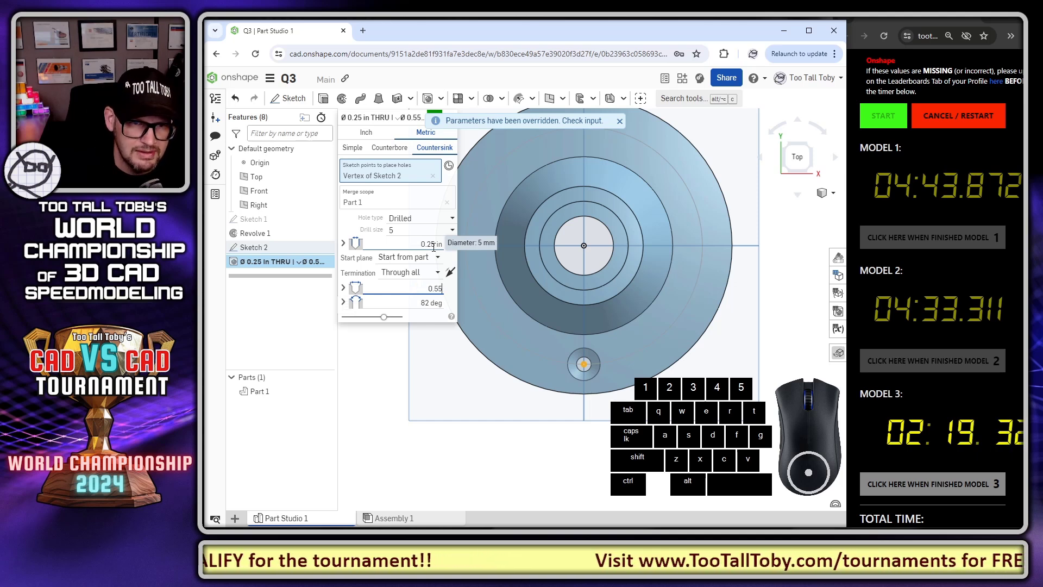
key("Tab")
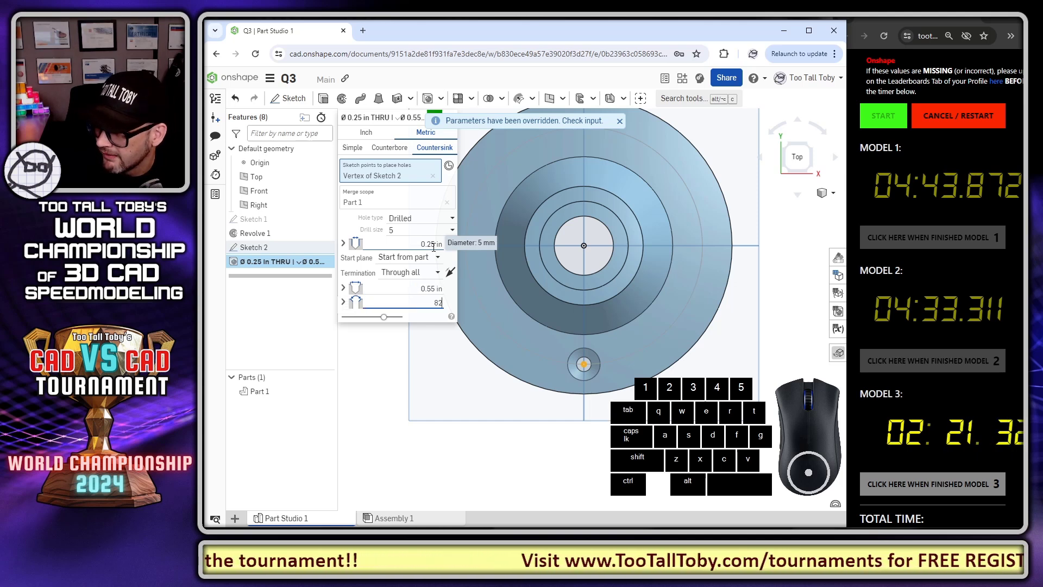
key("Tab")
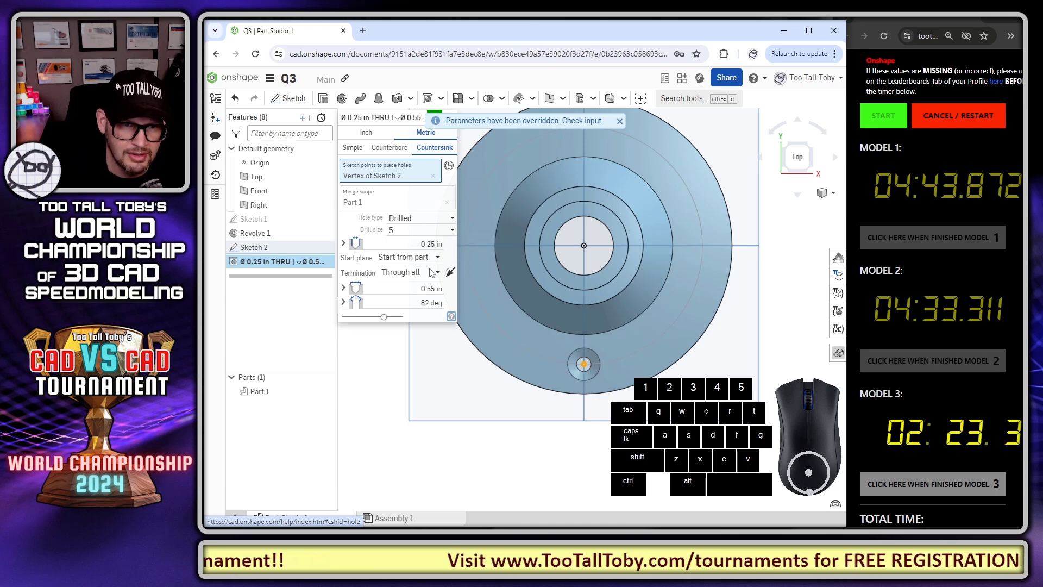
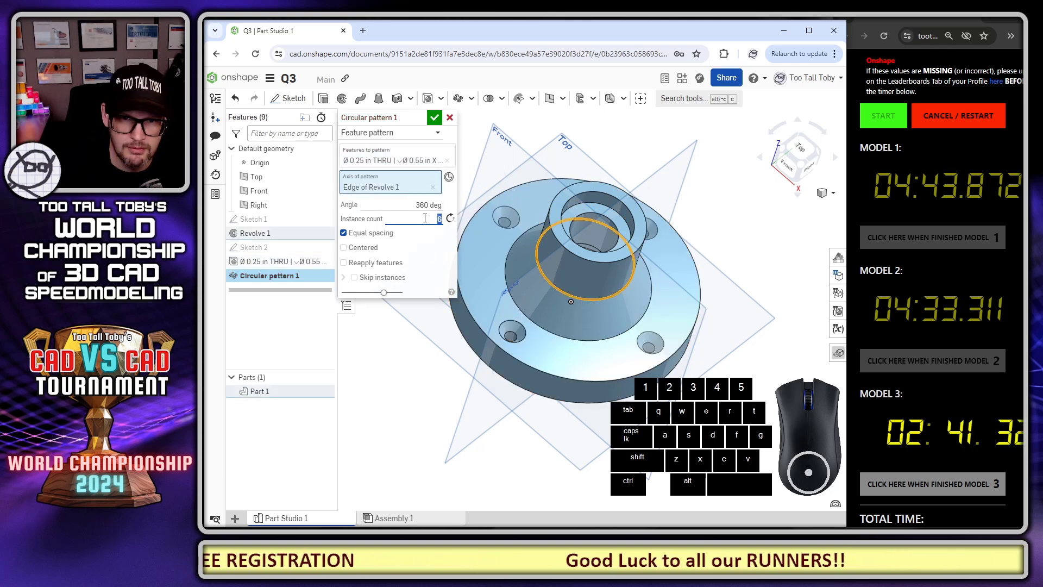
- Set the circular pattern to 6 countersunk hole instances around the flange and accept it
scroll("up", 3)
middle_click(680, 262)
left_click_drag(681, 251, 615, 283)
left_click(629, 190)
- Create Plane 1 referenced off the Right plane and accept it
key("s")
left_click(641, 216)
key("Tab")
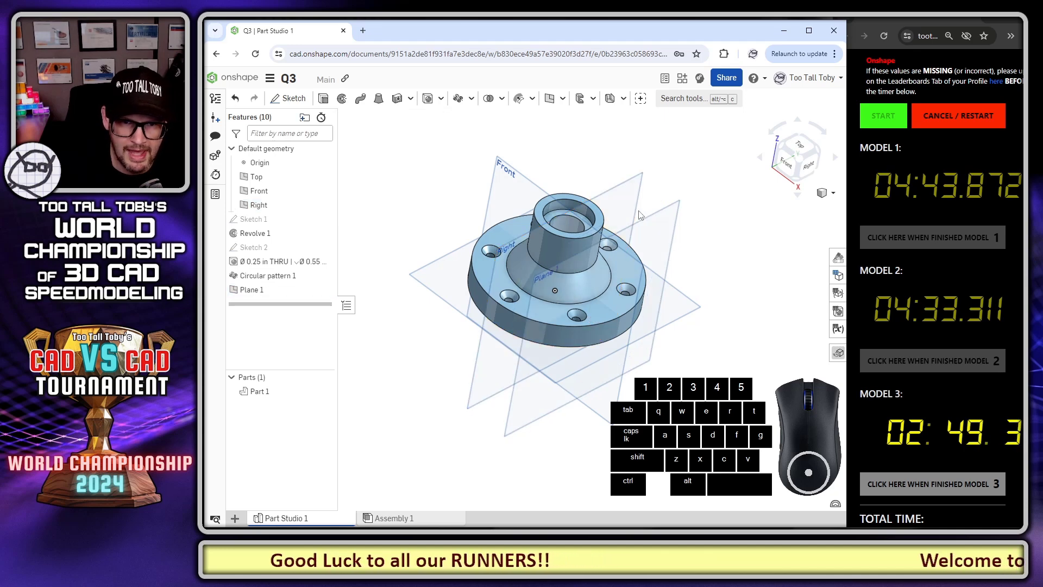
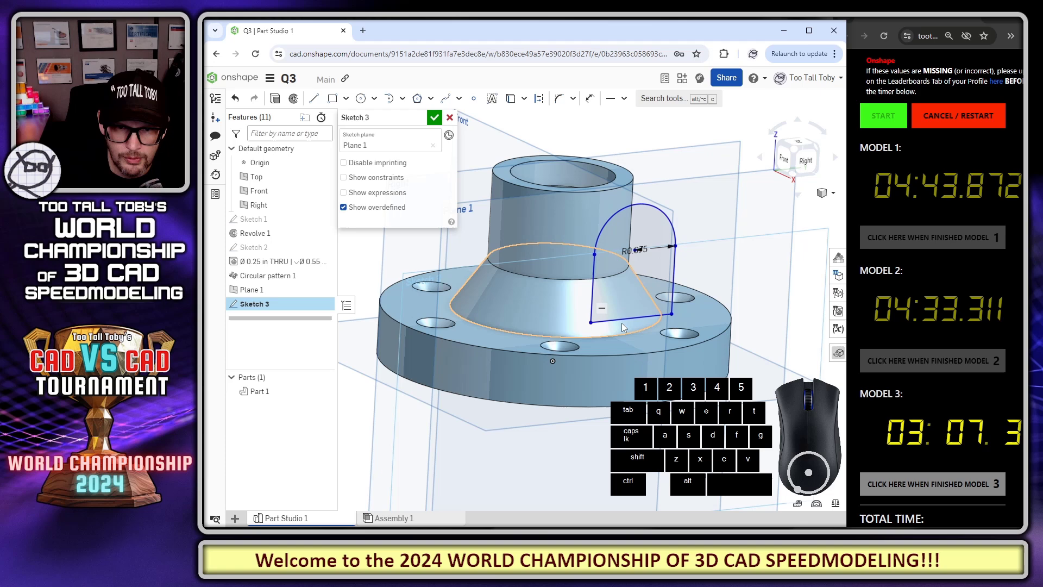
- Dimension the tab arc to R0.875 and align its centre vertically with the origin
left_click(624, 325)
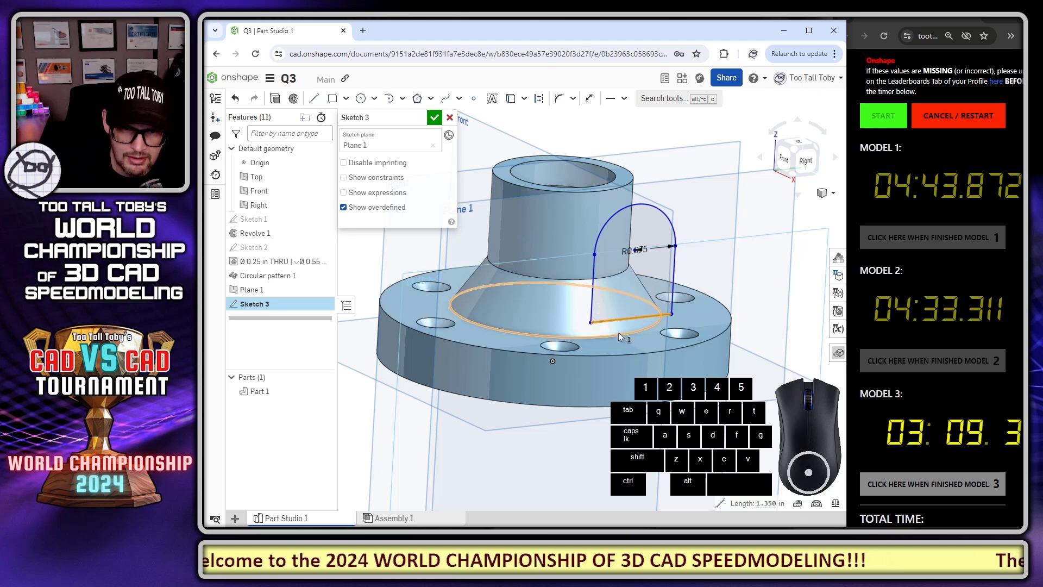
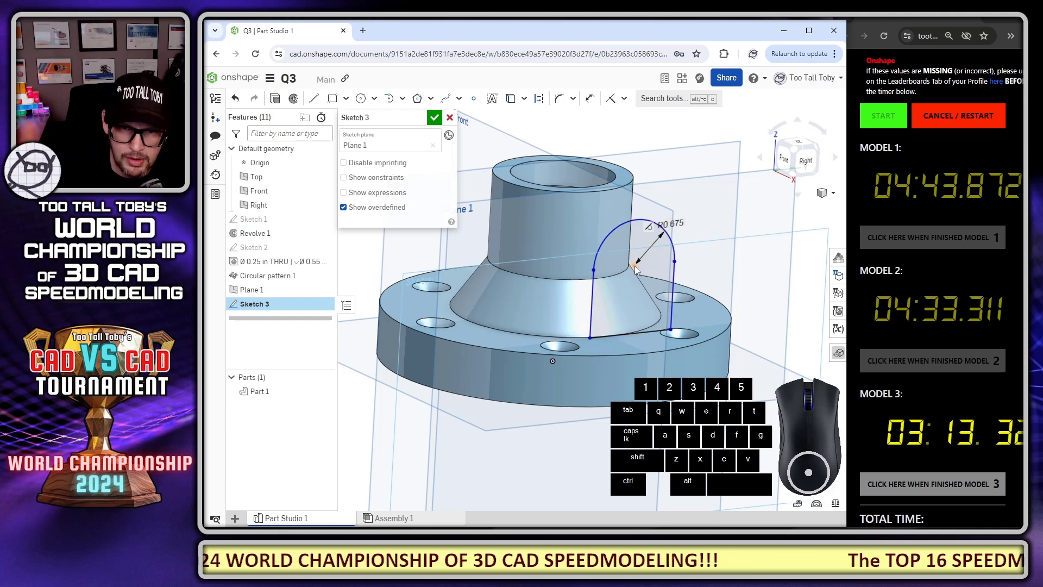
left_click(639, 271)
left_click(555, 366)
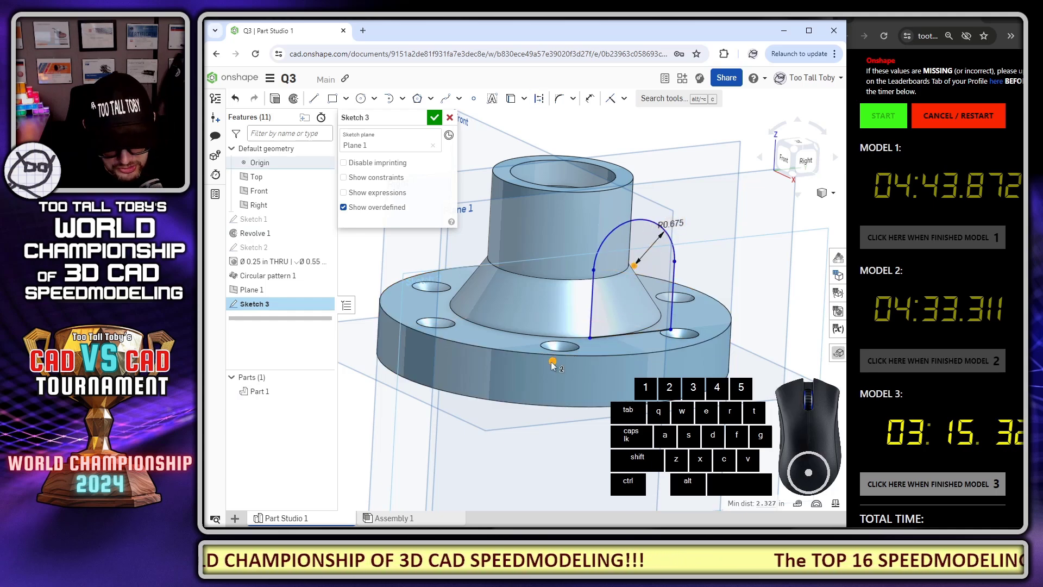
key("v")
key("s")
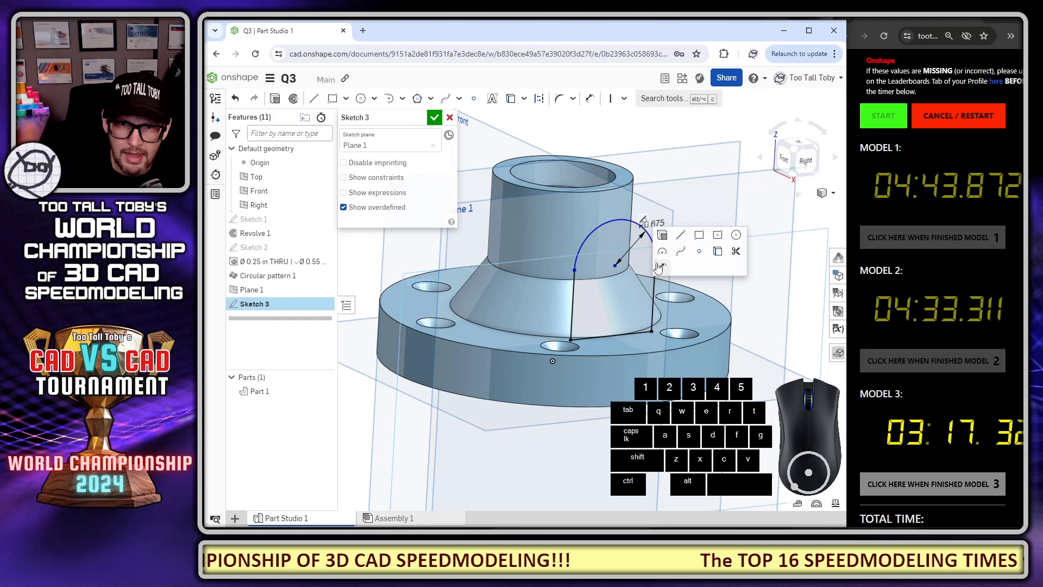
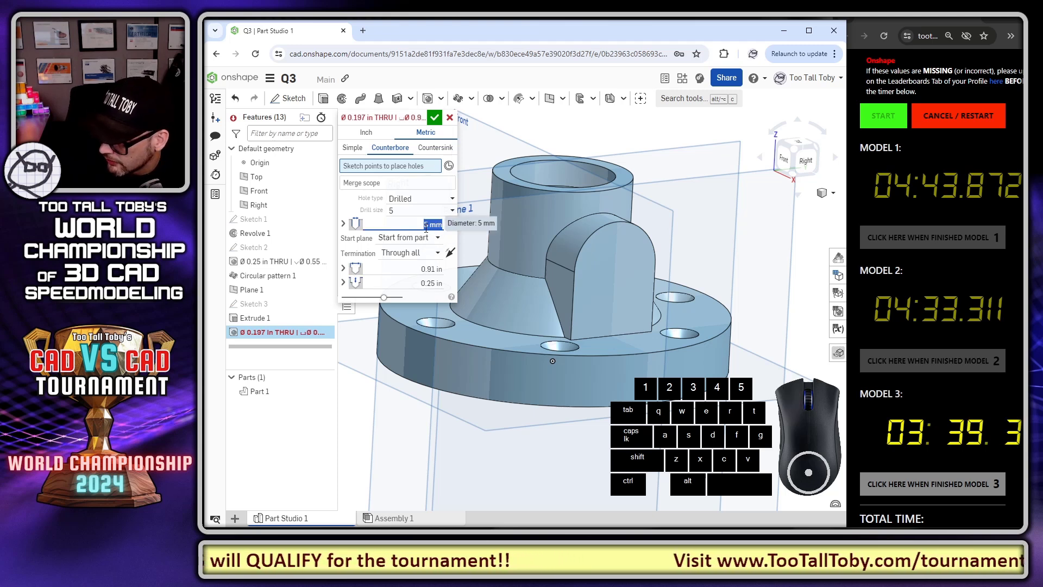
- Set the counterbored hole to 0.5 in diameter with a 0.91 in counterbore 0.25 in deep
key("Tab")
key("Tab")
key("Tab")
key("Tab")
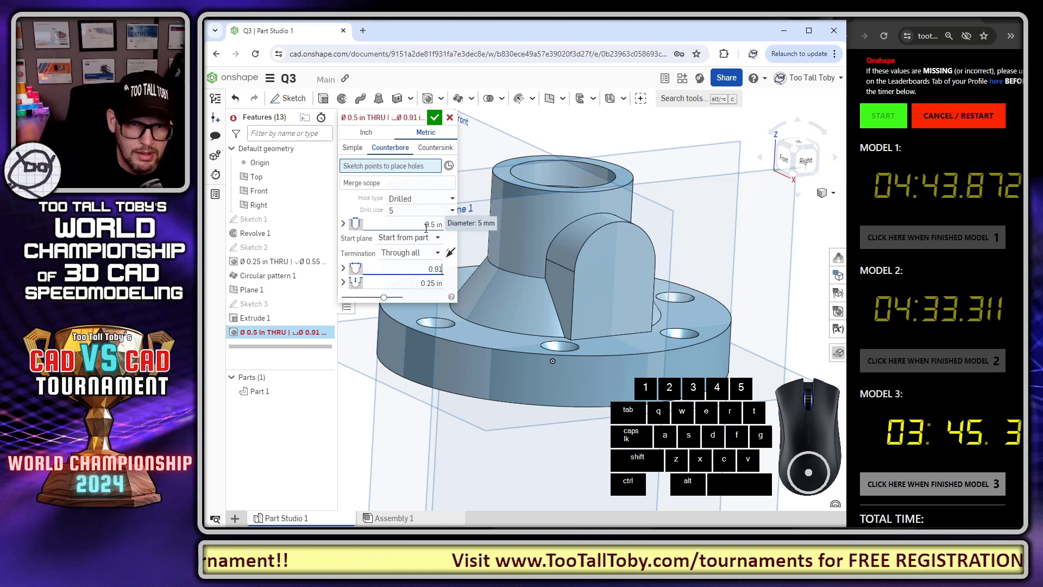
key("Tab")
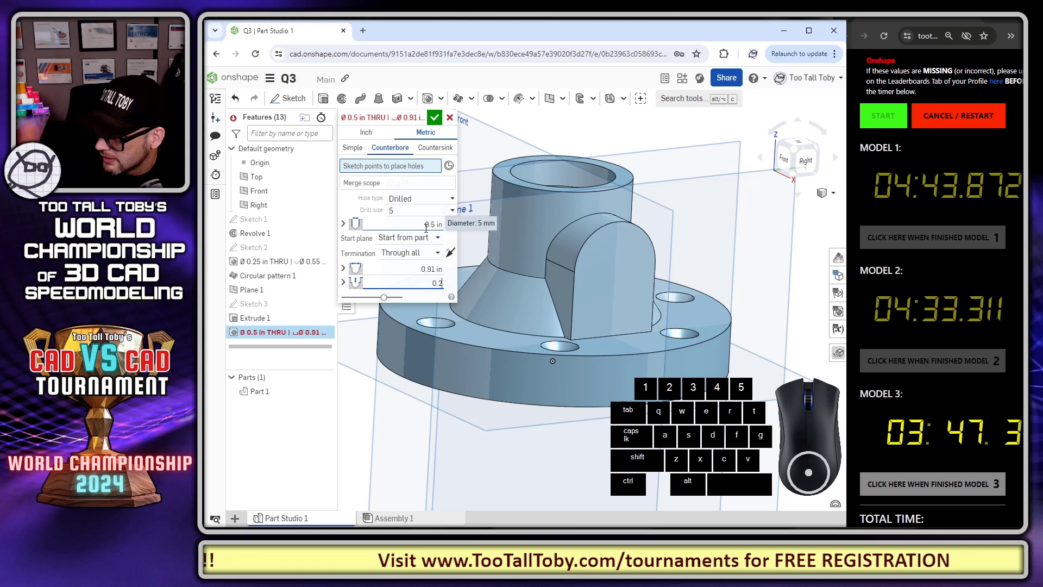
key("Tab")
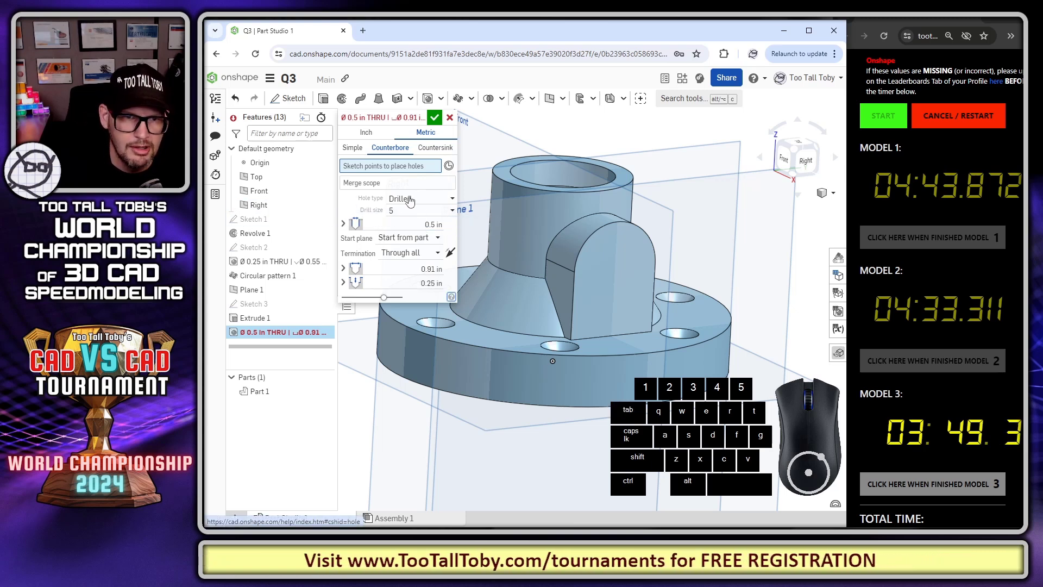
- Place the hole at the tab arc's centre, run it up to next, and accept it
left_click(452, 169)
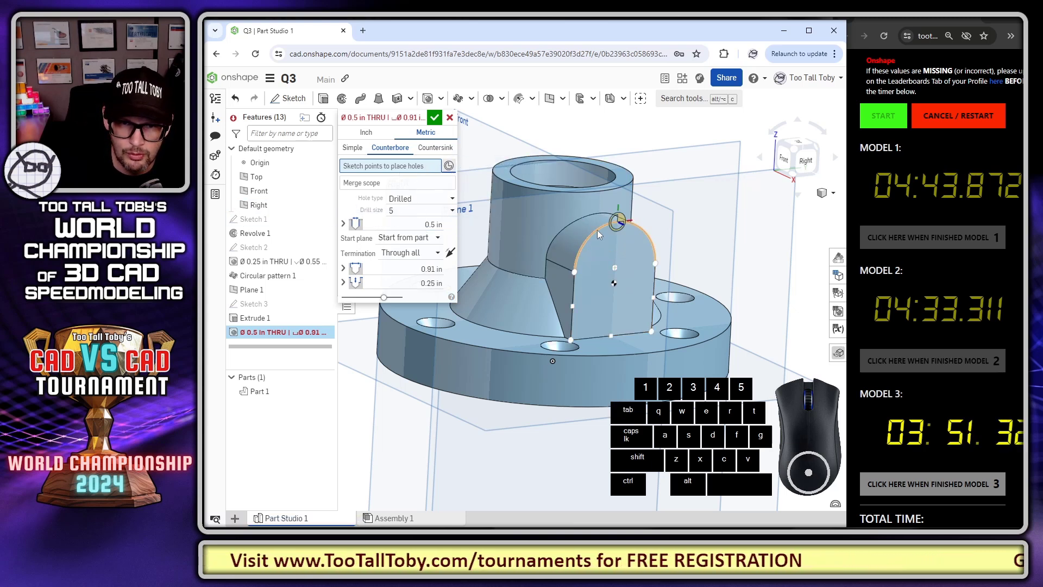
left_click(618, 264)
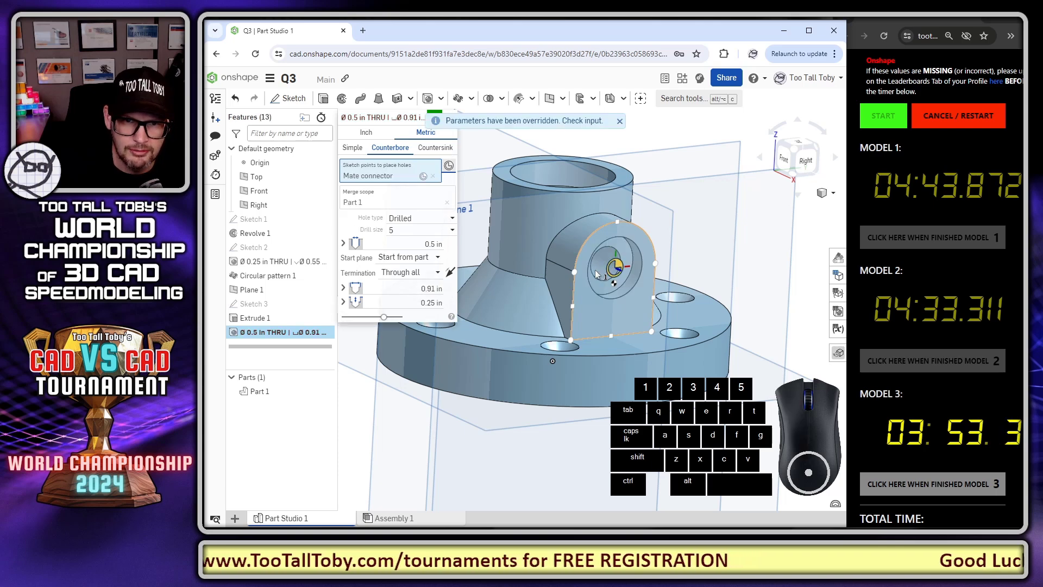
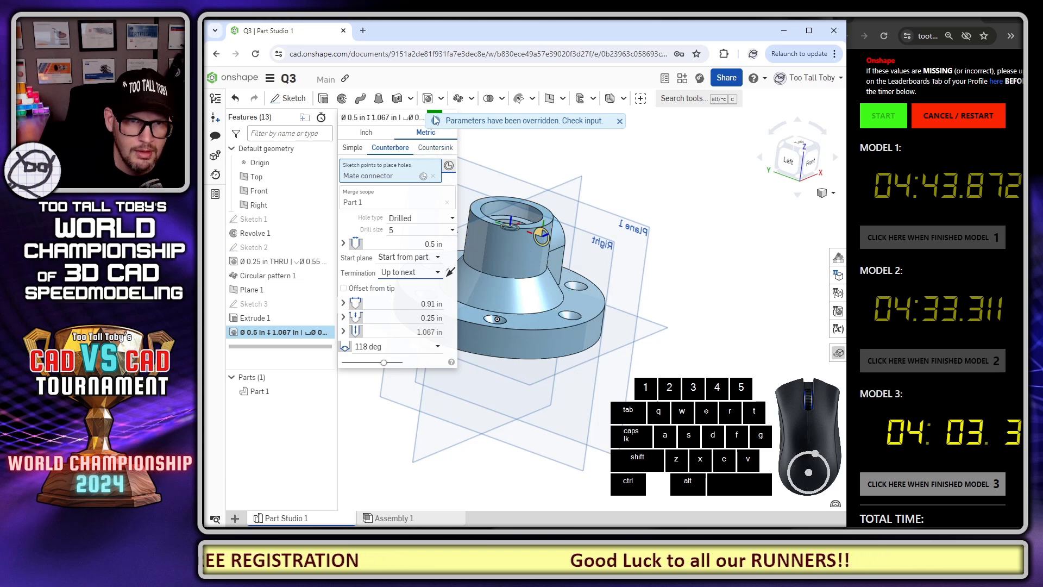
left_click(438, 115)
right_click(354, 178)
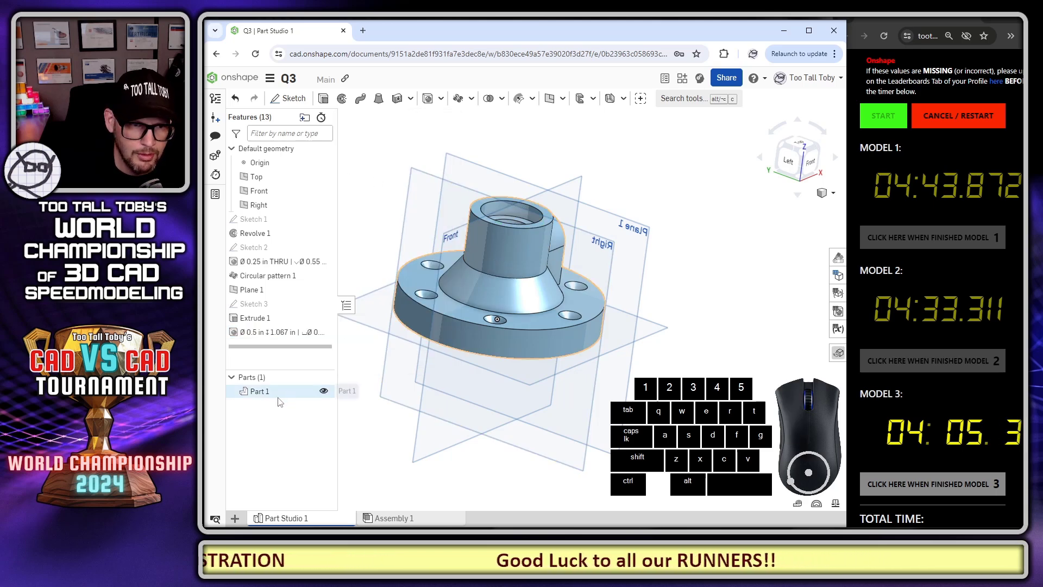
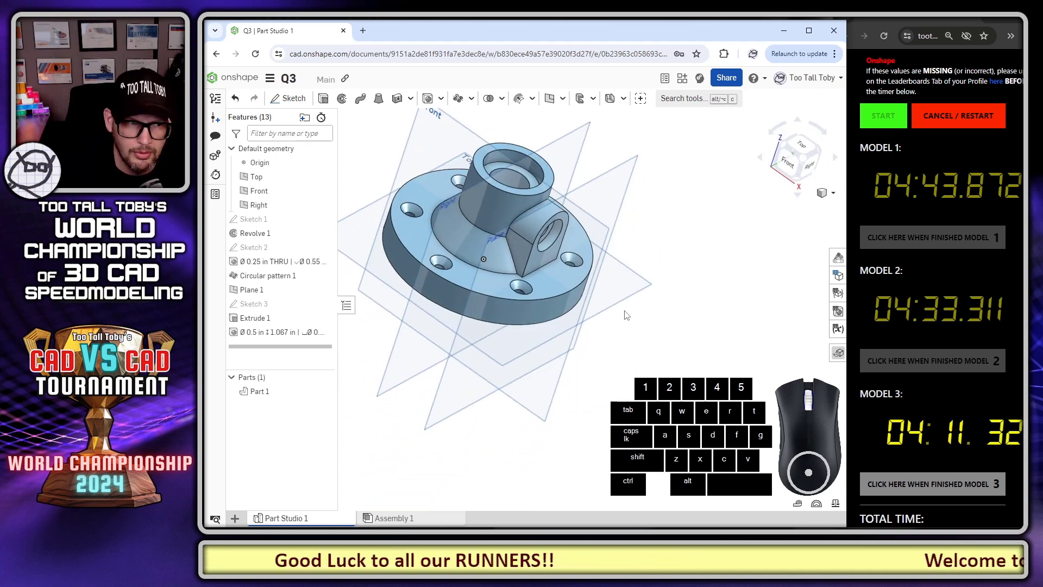
- Assign ABS from the TTT Material library to Part 1
right_click(264, 397)
left_click(321, 231)
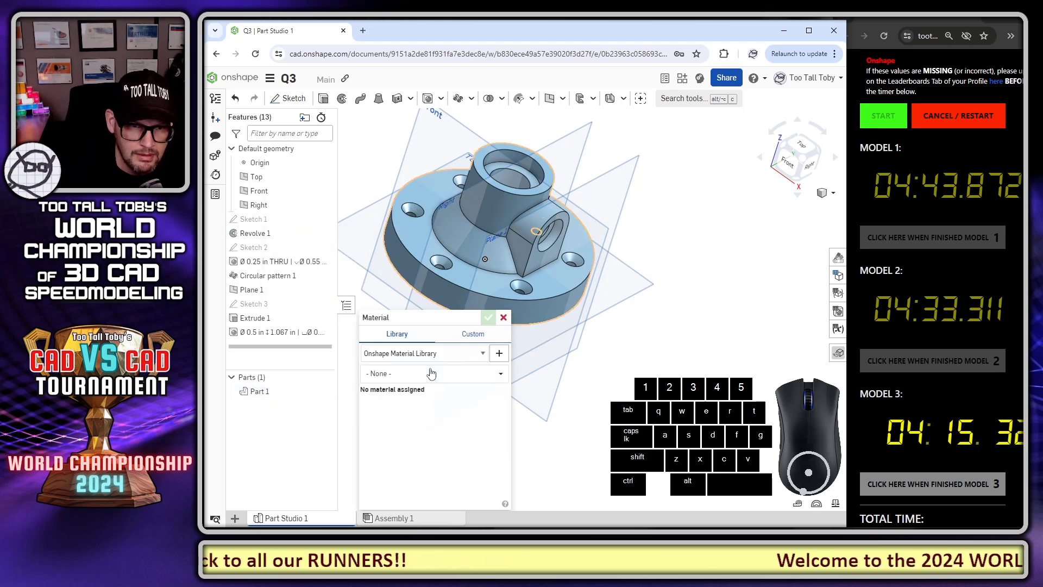
left_click(421, 358)
left_click(400, 379)
left_click(413, 376)
left_click(391, 445)
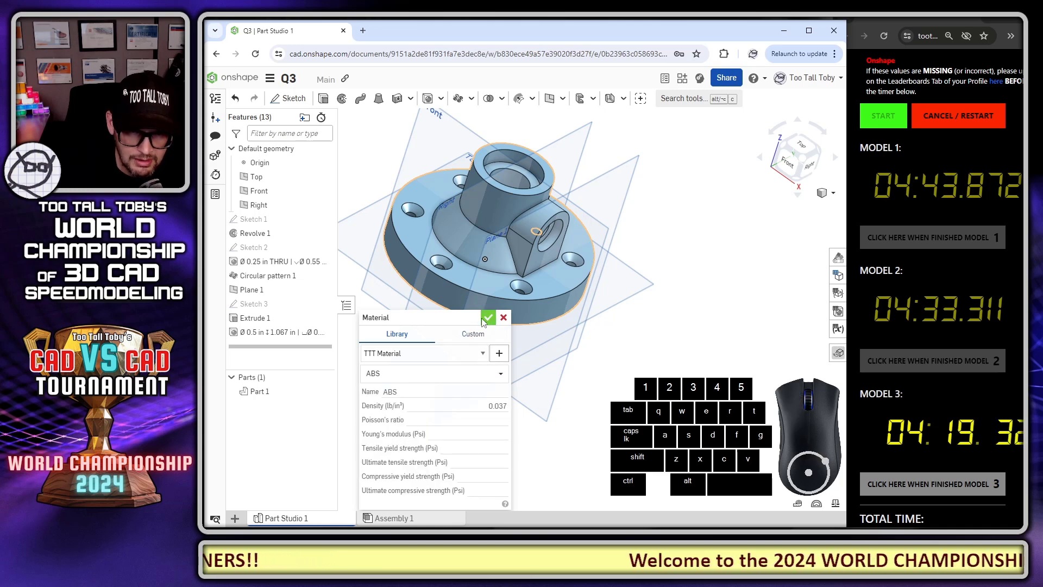
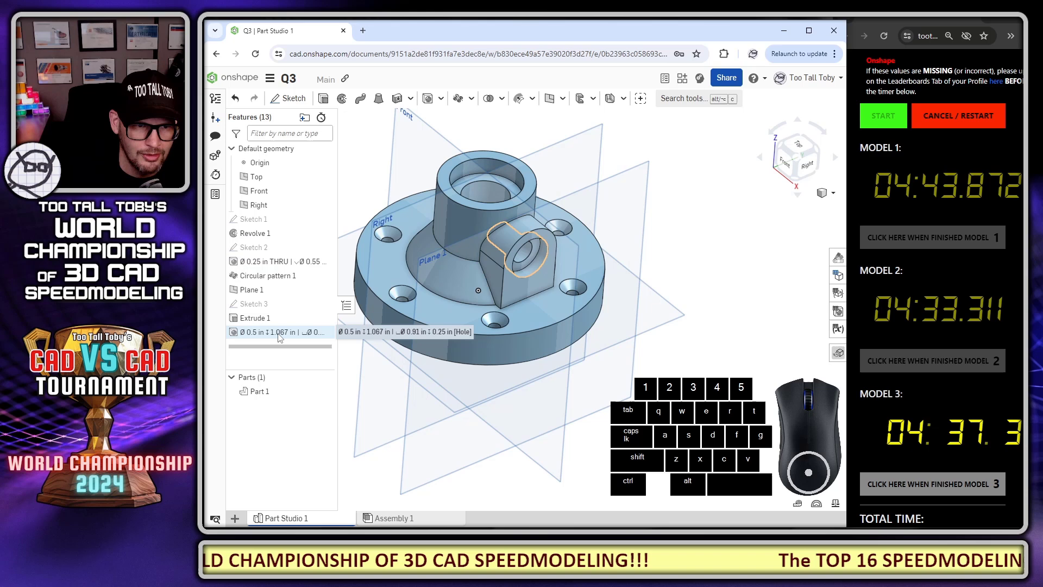
- Review the counterbored hole, Extrude 1 and Sketch 3 without changing them
left_click(282, 338)
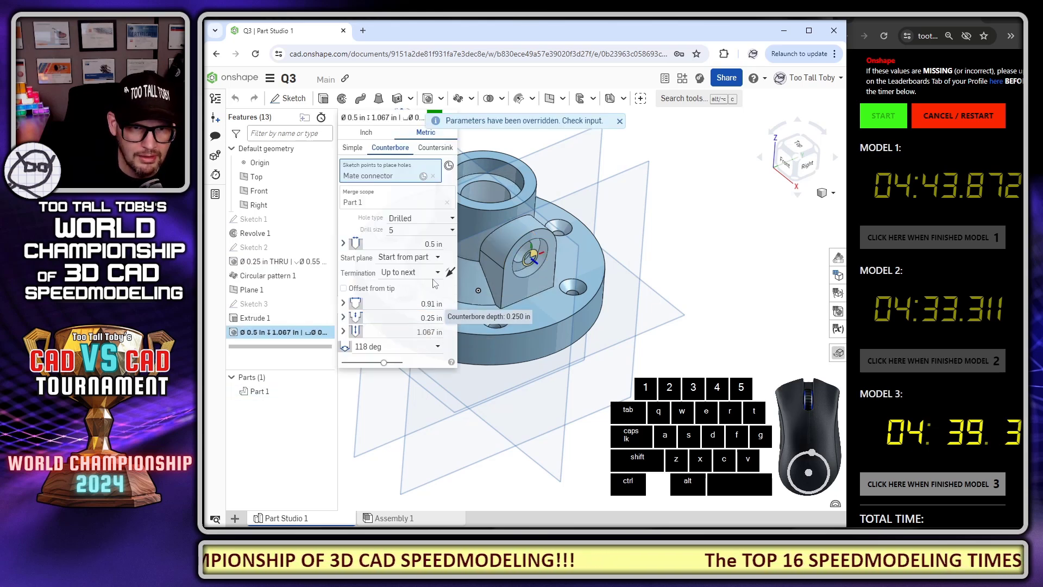
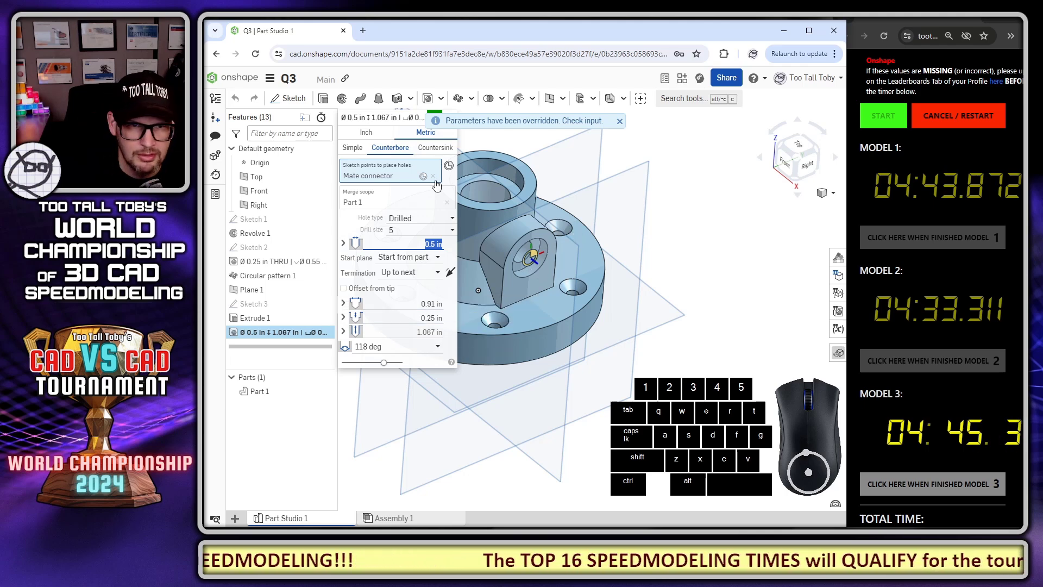
double_click(276, 326)
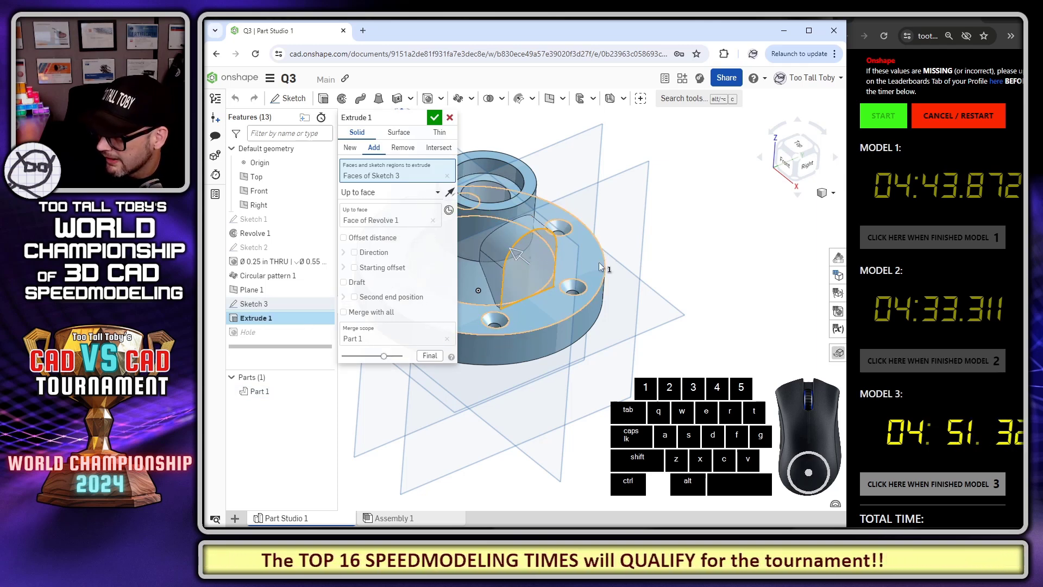
middle_click(666, 322)
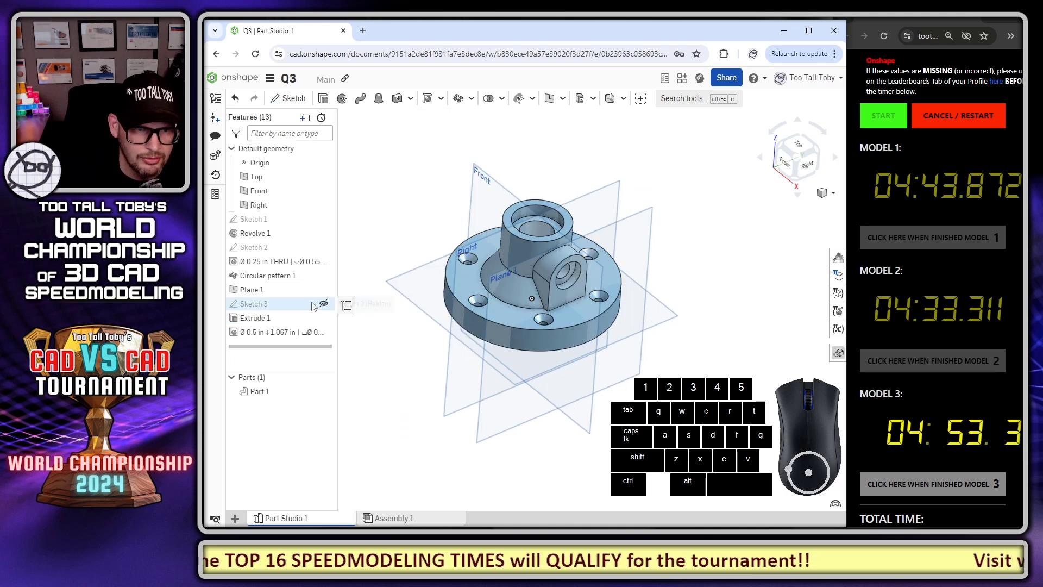
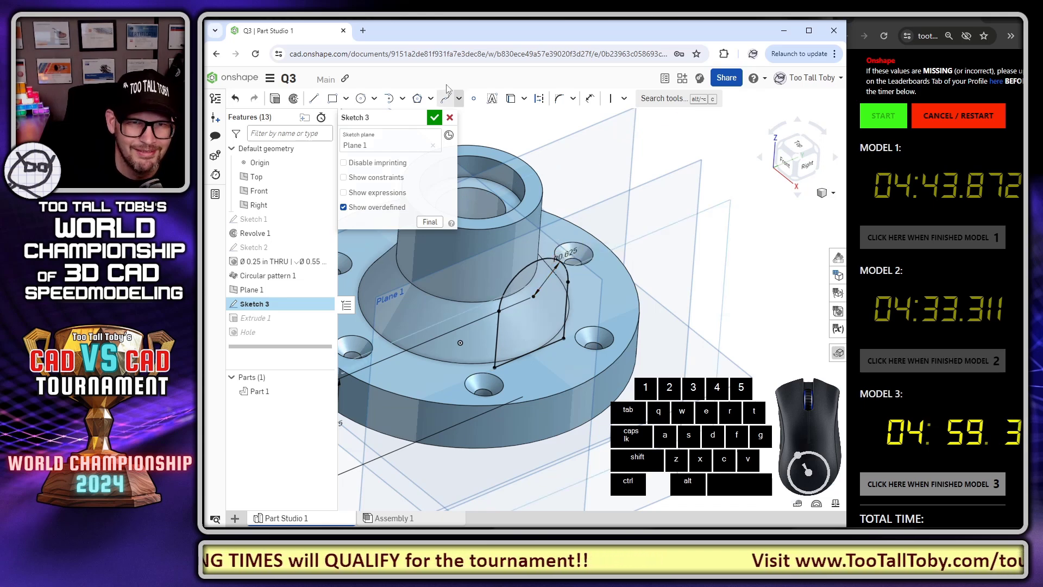
left_click(439, 124)
scroll("down", 3)
scroll("up", 3)
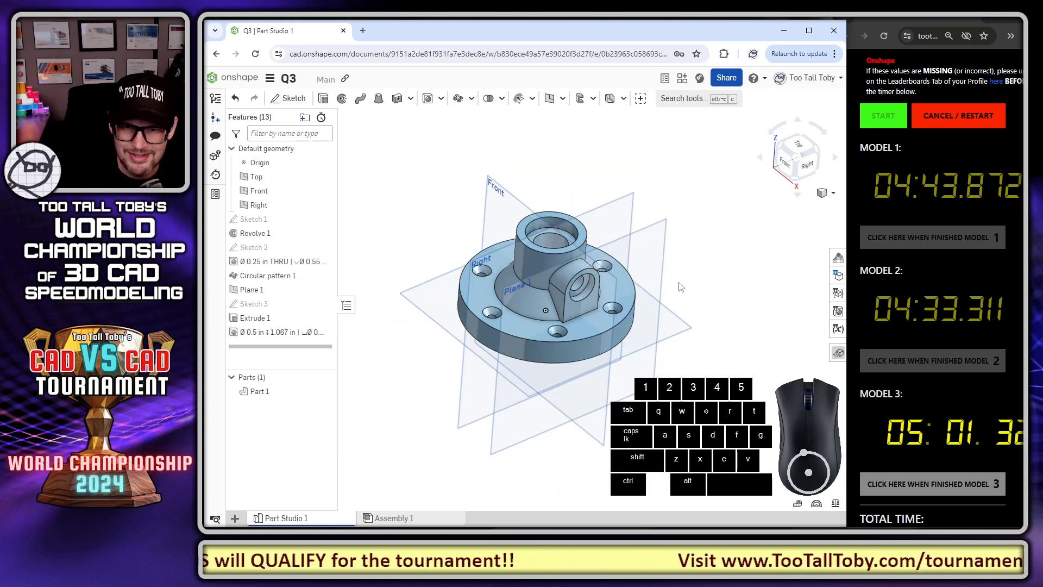
- Check Part 1's mass properties, reading 0.625 lb
left_click(838, 506)
right_click(626, 308)
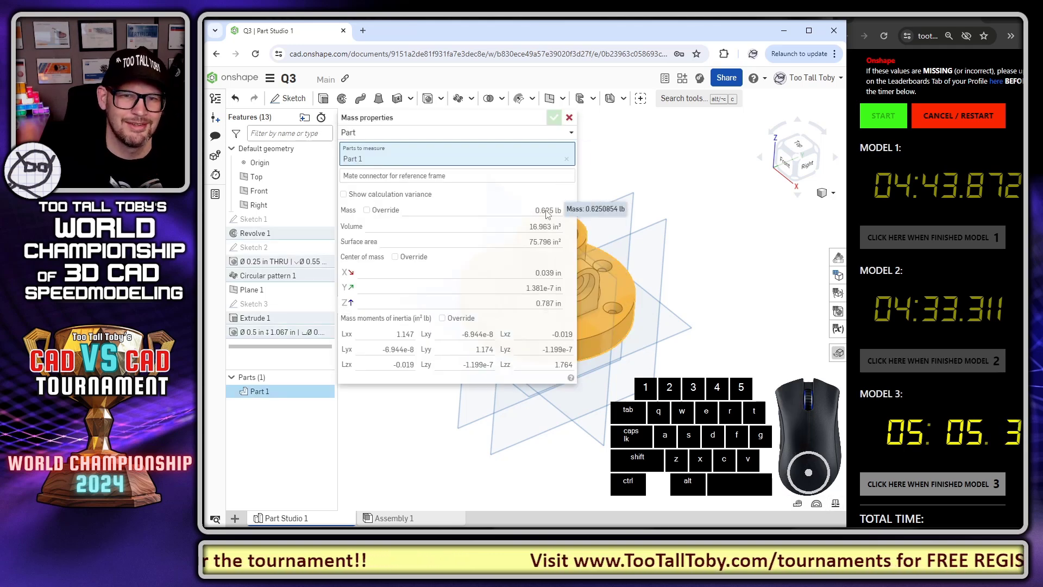